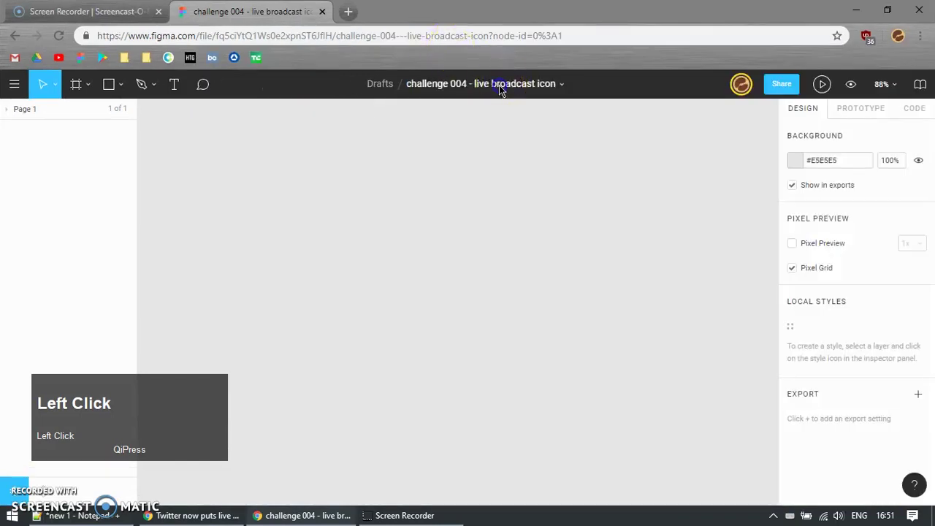
Step: Place a copy of the challenge title text on the canvas and nudge it into position
key(ctrl+c)
click(436, 215)
key(t)
click(345, 206)
key(ctrl+v)
click(424, 256)
scroll(up, 3)
drag(433, 257, 421, 256)
Step: Draw a grey square below the title, size it to 128×128, then start a second rectangle over it
key(r)
drag(401, 233, 820, 194)
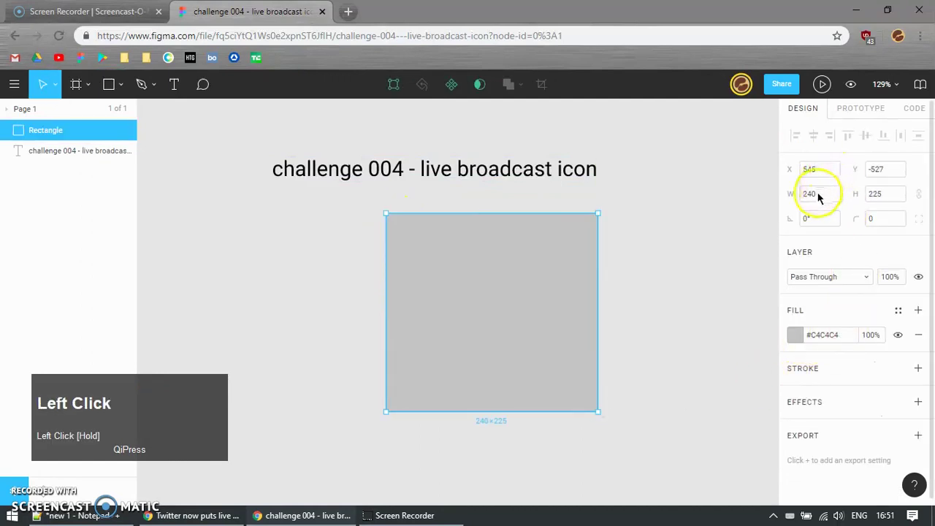
text(1228)
key(Return)
scroll(up, 3)
scroll(down, 3)
scroll(down, 3)
drag(413, 112, 661, 278)
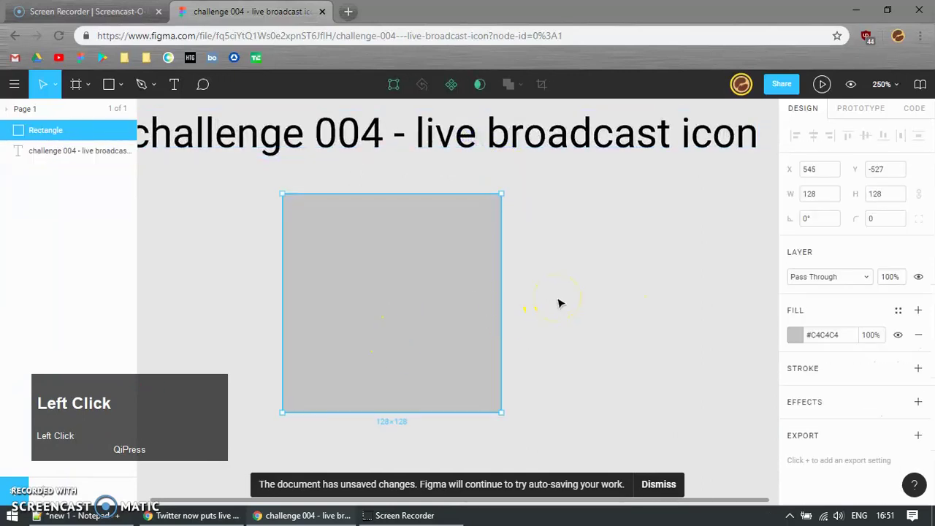
Step: Draw the screen rectangle inside the grey square with green fill #27AE60 and corner radius 7
key(r)
drag(301, 246, 799, 337)
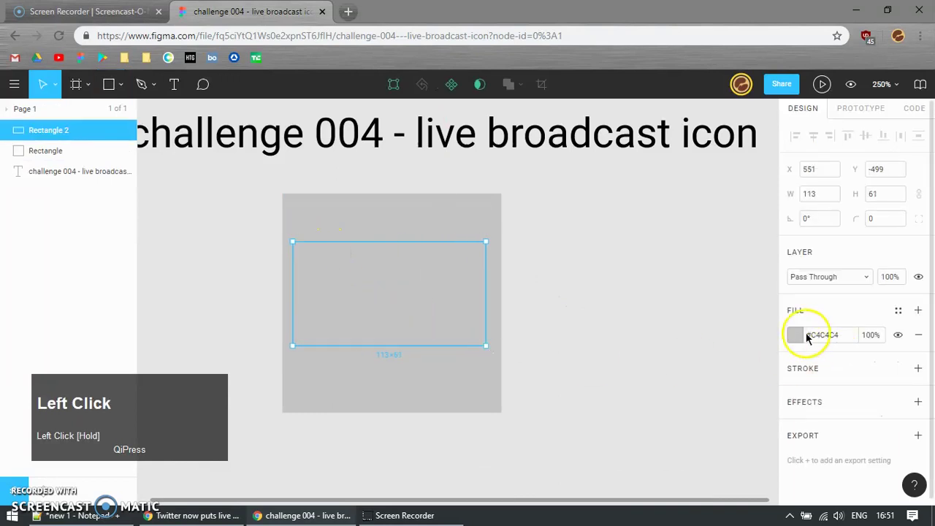
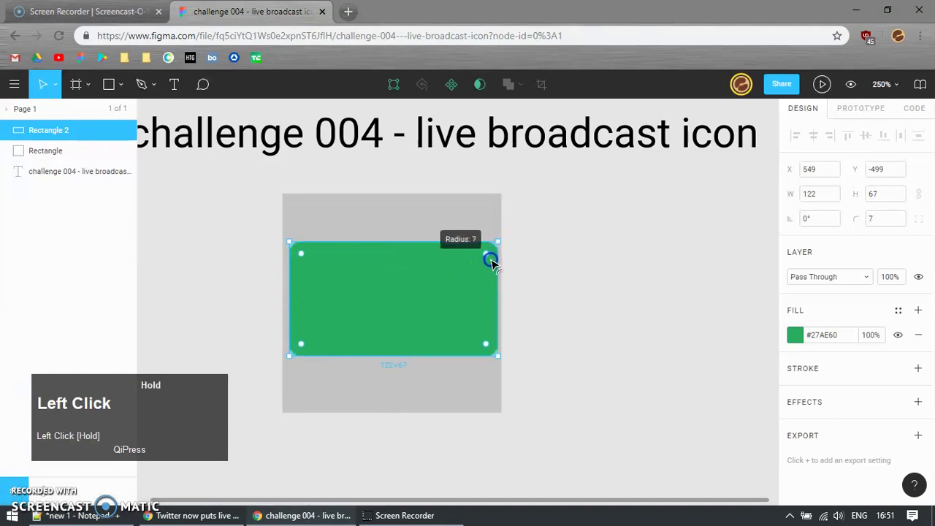
scroll(up, 3)
click(445, 328)
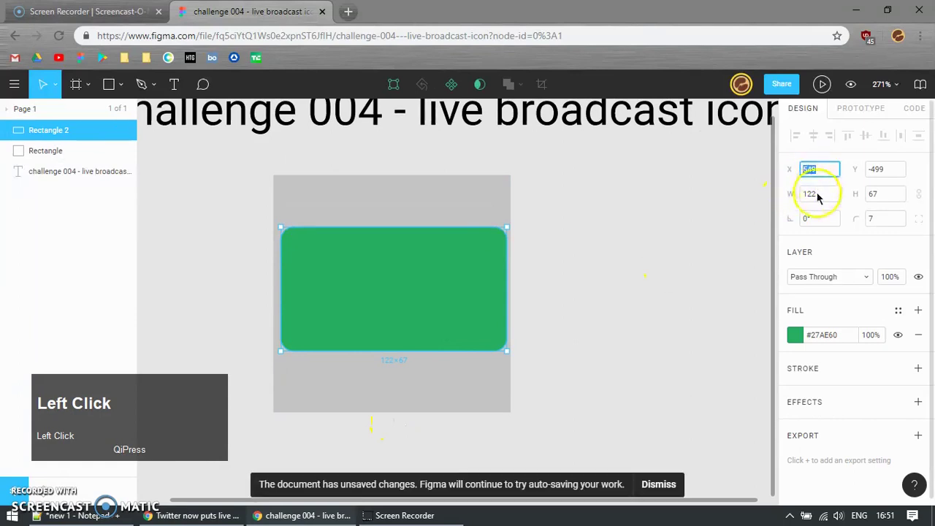
Step: Set the screen rectangle's height to 66 and clear the selection
click(884, 190)
text(66)
key(Return)
click(557, 276)
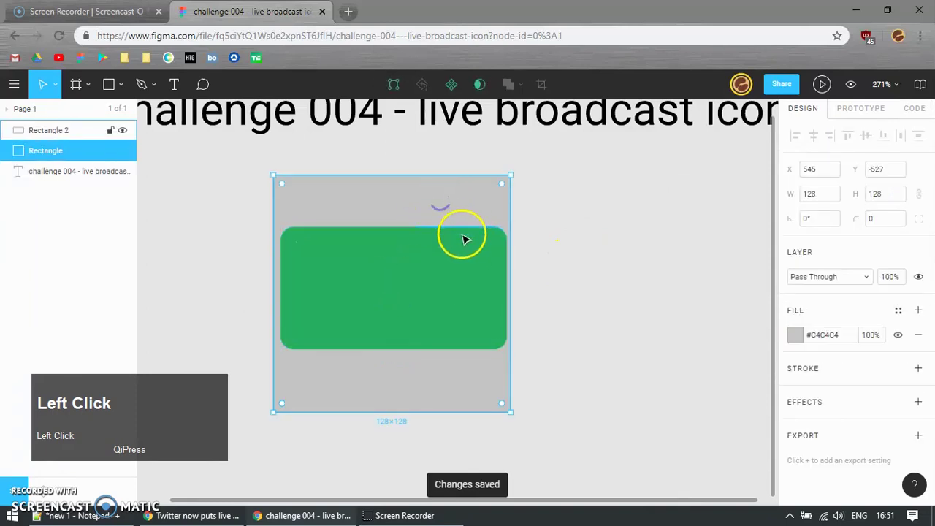
click(445, 195)
click(819, 136)
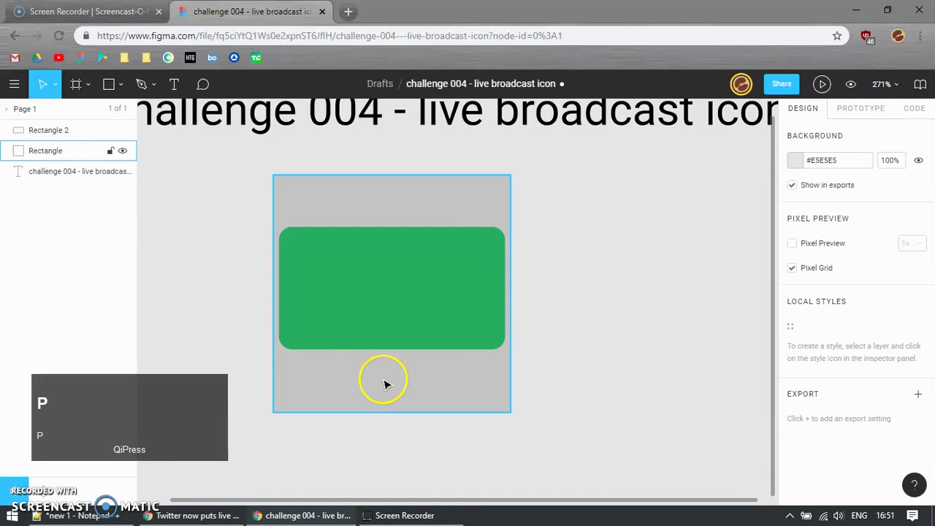
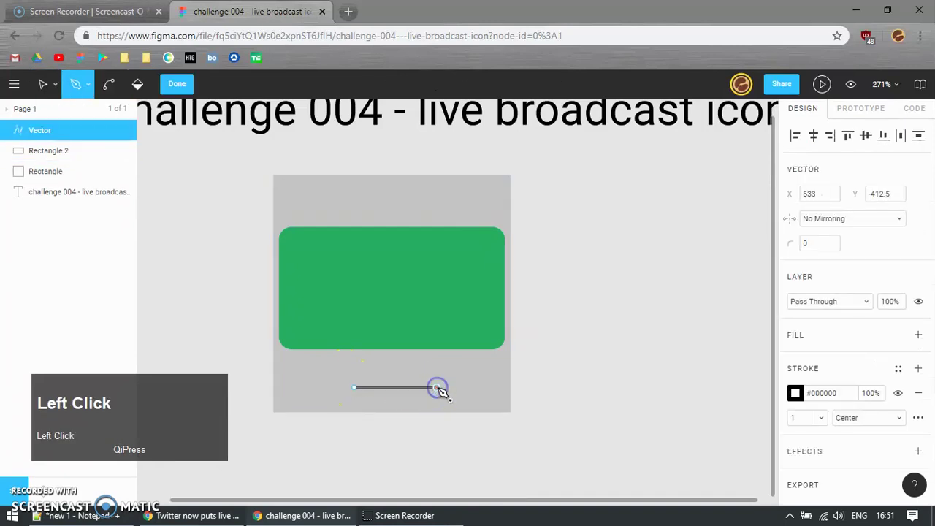
Step: Finish the stand's flat base line with the Pen tool and set its width to 46
key(Return)
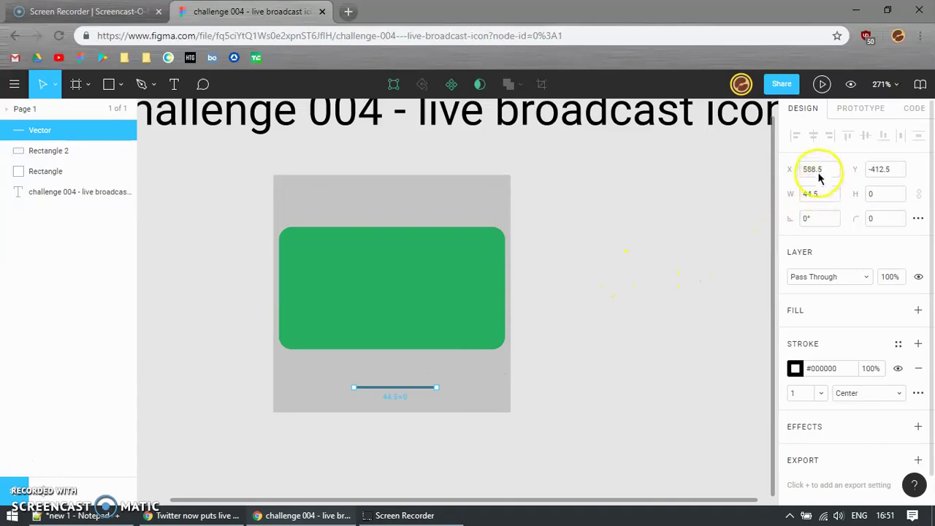
click(820, 194)
text(46)
key(Return)
click(442, 309)
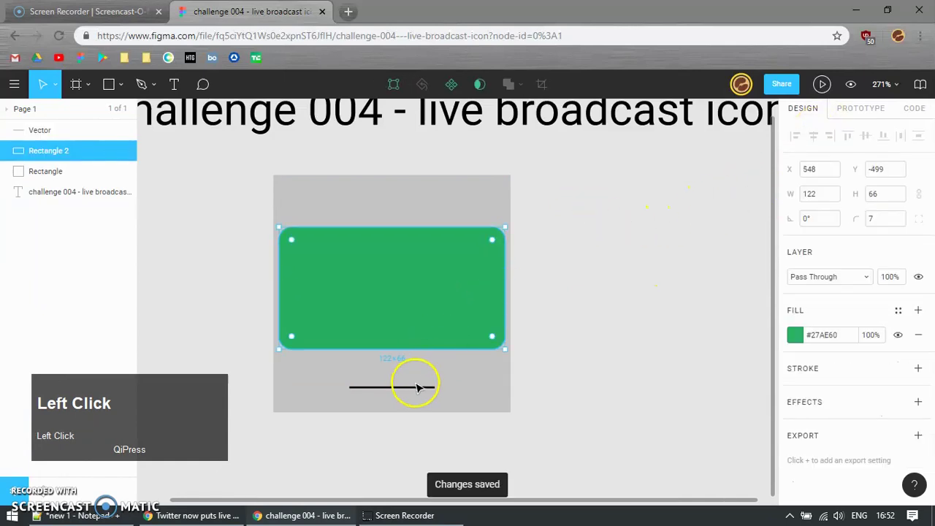
key(shift+h)
click(637, 352)
scroll(up, 3)
Step: Draw a stand leg, nudge it into place and bend it into a curve
click(391, 399)
key(ctrl+d)
drag(414, 407, 361, 401)
key(Right)
click(413, 336)
key(Left)
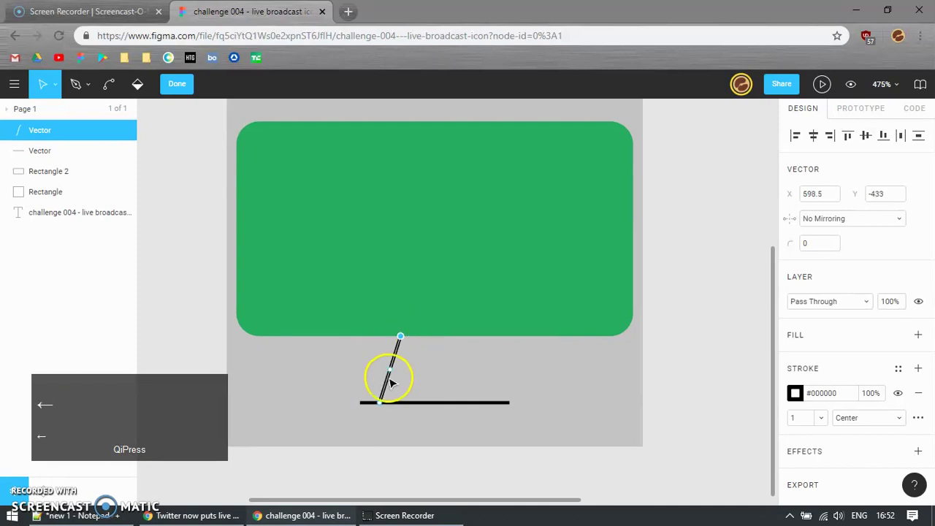
drag(390, 374, 322, 206)
key(Return)
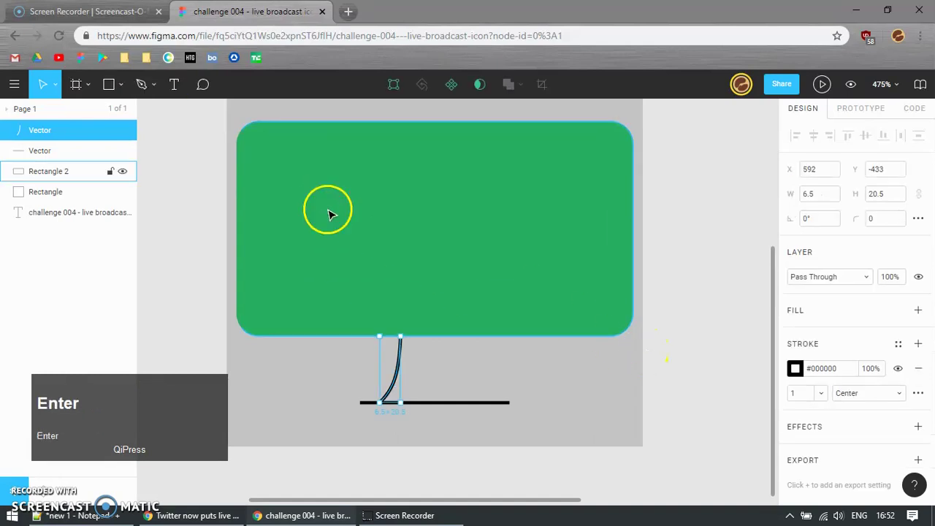
Step: Duplicate and flip the leg to mirror it, then give the three stand strokes weight 4 with round caps
key(ctrl+d)
click(512, 279)
key(shift+h)
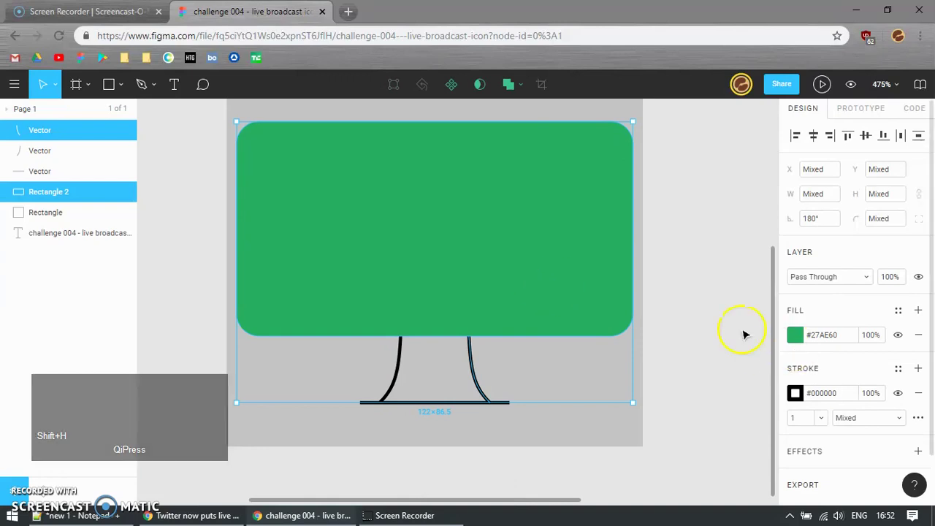
click(705, 319)
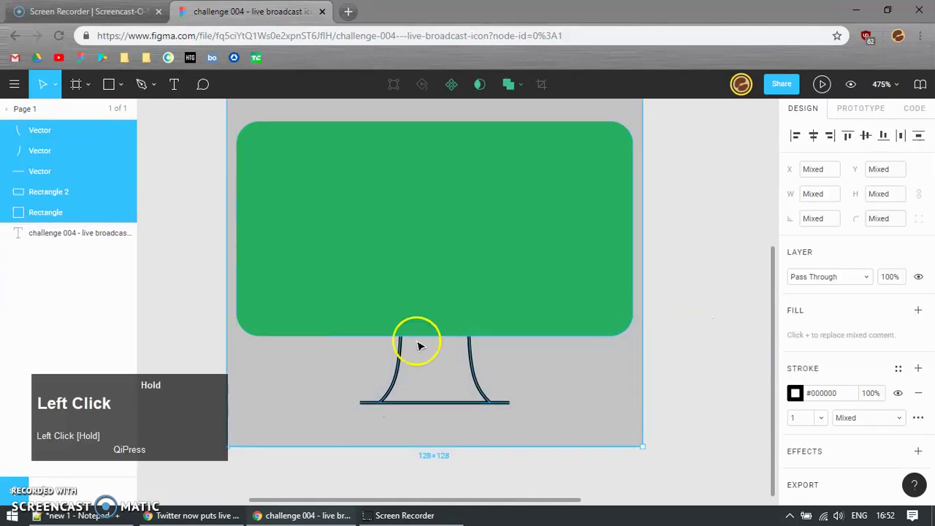
click(587, 409)
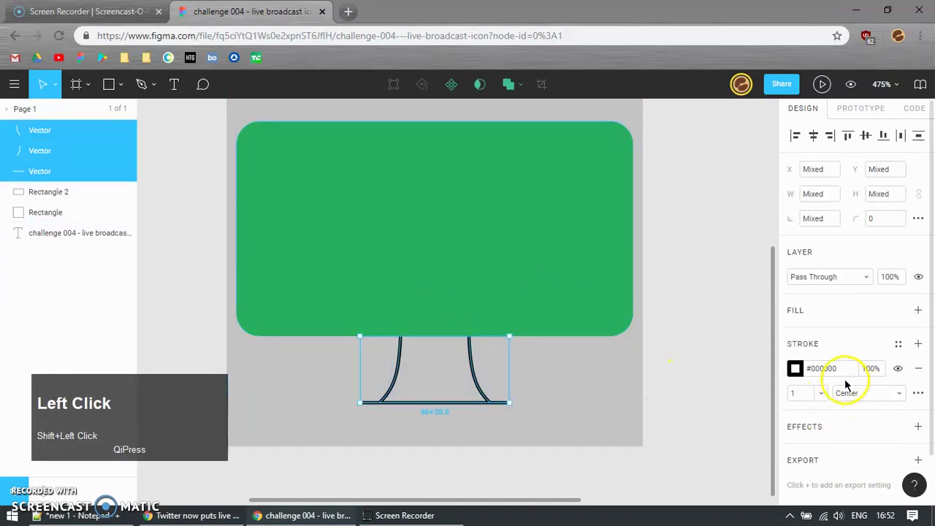
click(823, 393)
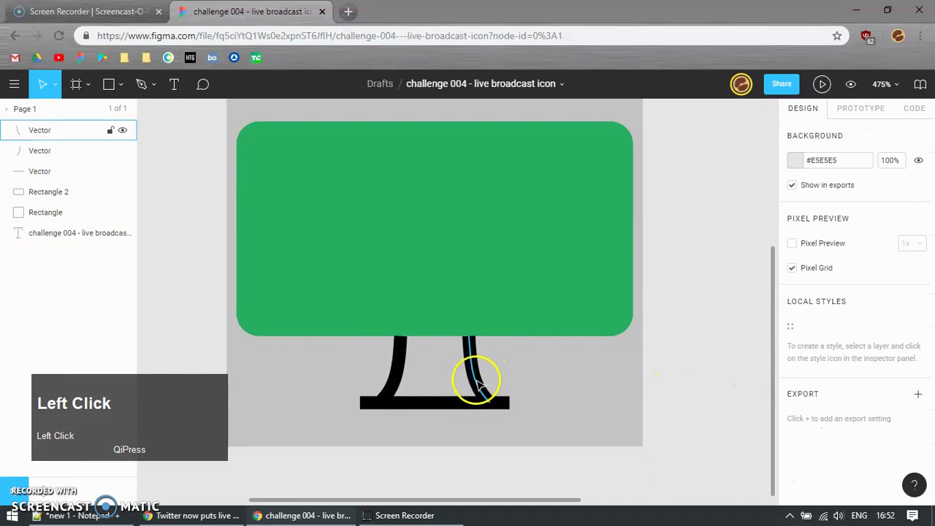
click(395, 374)
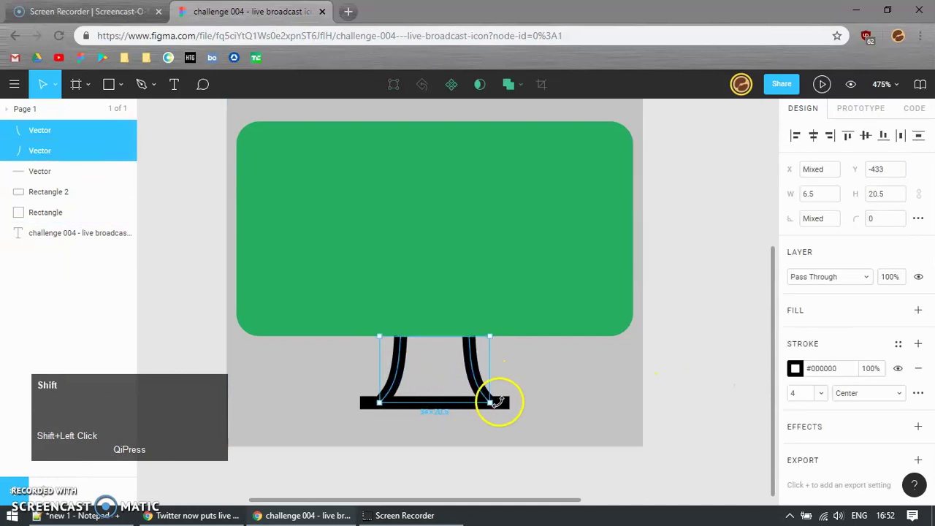
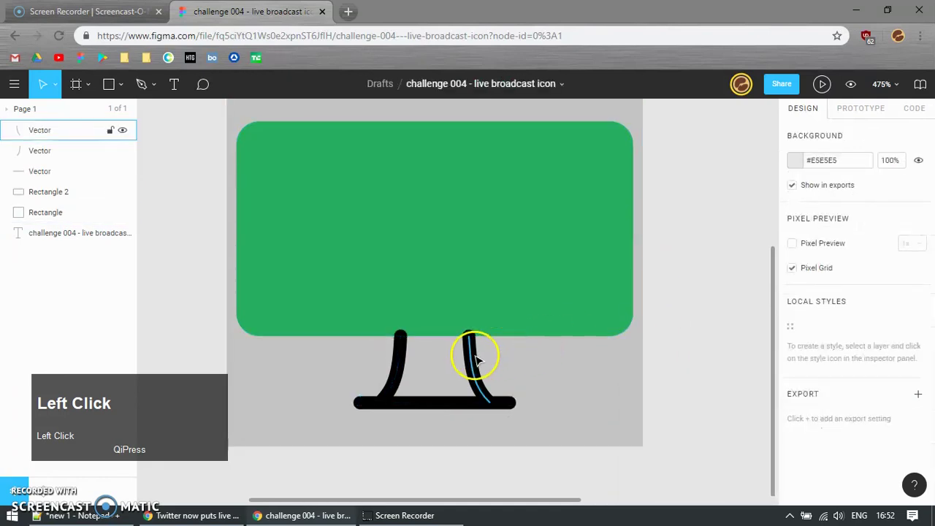
Step: Paste the black outline style onto the green screen, making it a 4 px black rounded frame
key(ctrl+alt+c)
click(535, 298)
key(ctrl+alt+v)
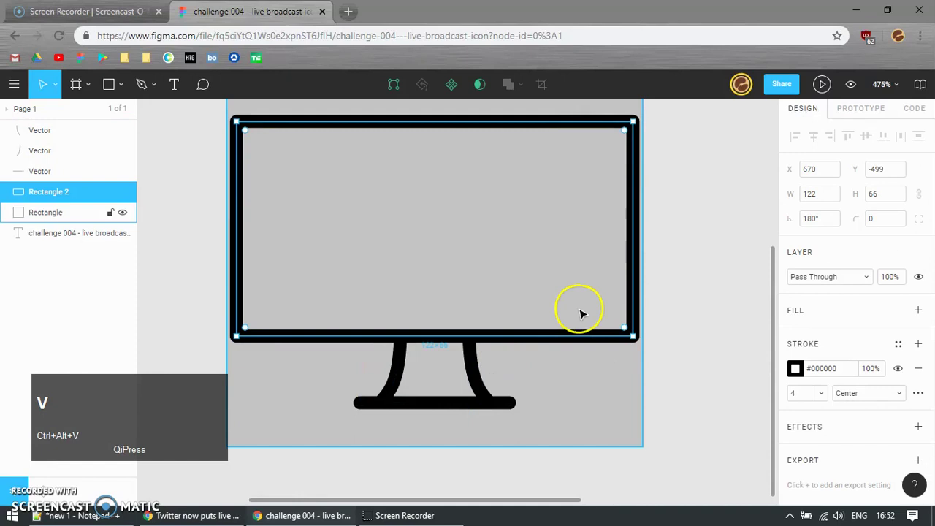
drag(626, 142, 666, 252)
scroll(down, 3)
click(607, 275)
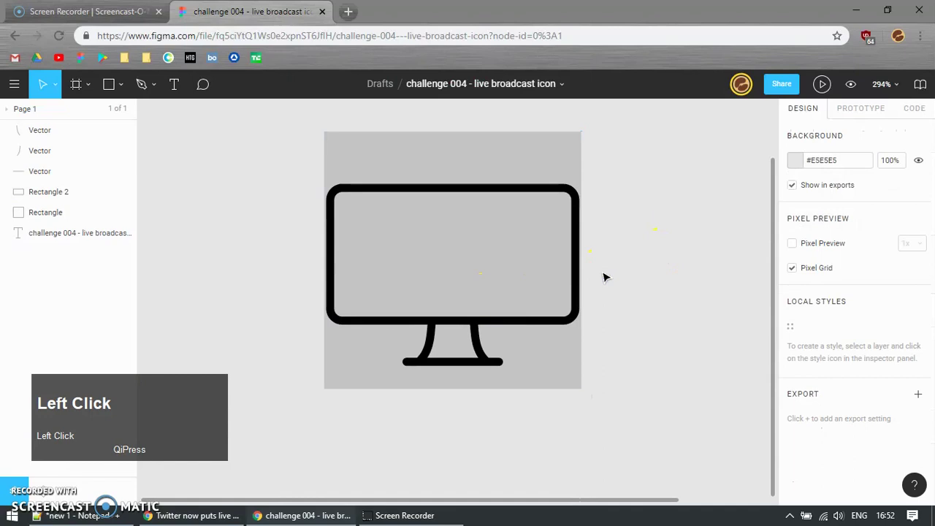
Step: Try the ellipse tool near the grey square's top, undoing the misplaced attempts
scroll(up, 3)
key(e)
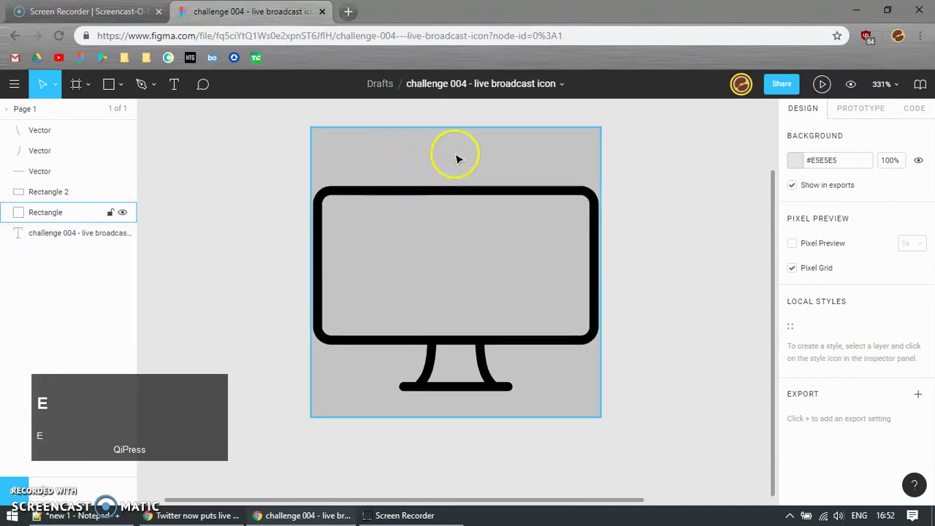
click(429, 152)
key(ctrl+z)
key(e)
click(427, 178)
key(ctrl+z)
Step: Draw a green ellipse about 70 wide over the monitor's top edge and centre it on the square
key(o)
drag(387, 154, 801, 344)
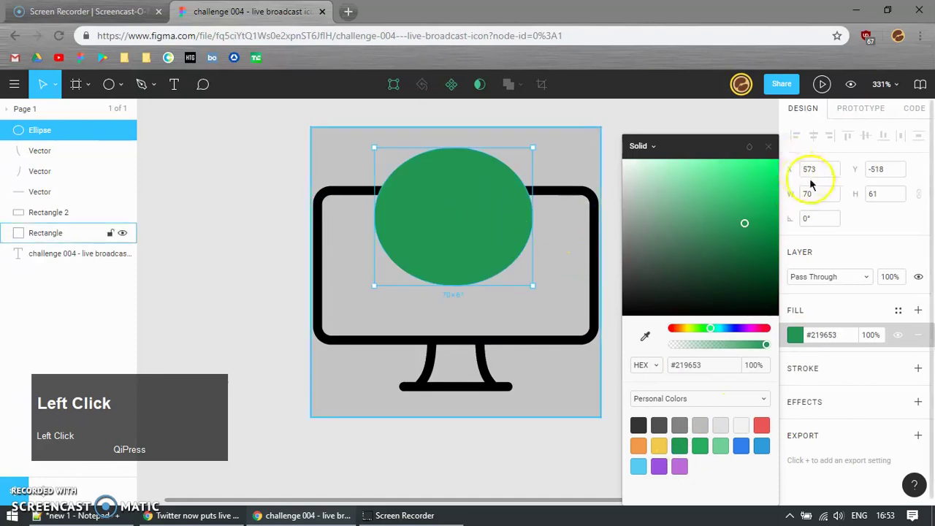
key(7)
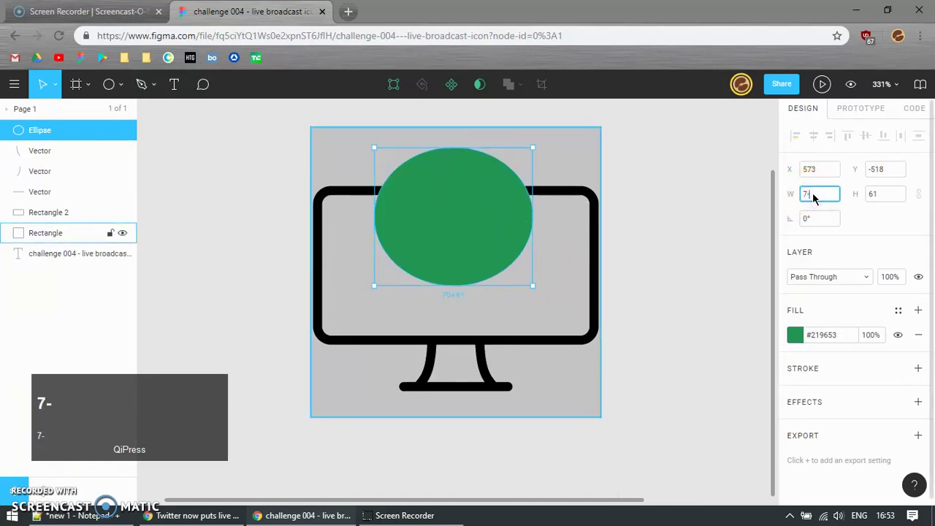
key(BackSpace)
key(0)
key(Tab)
key(7)
key(Return)
drag(458, 231, 587, 162)
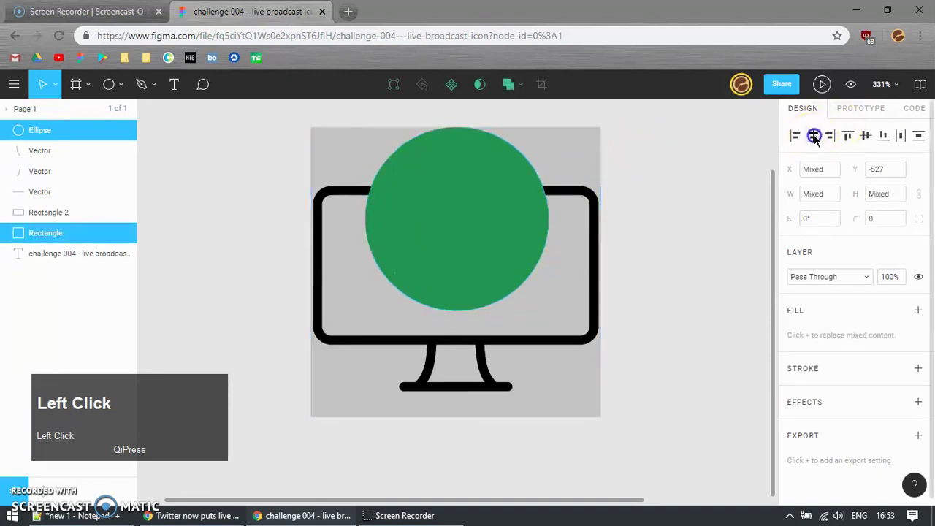
Step: Duplicate the circle into smaller concentric copies filled yellow and purple
key(ctrl+d)
drag(871, 40, 796, 335)
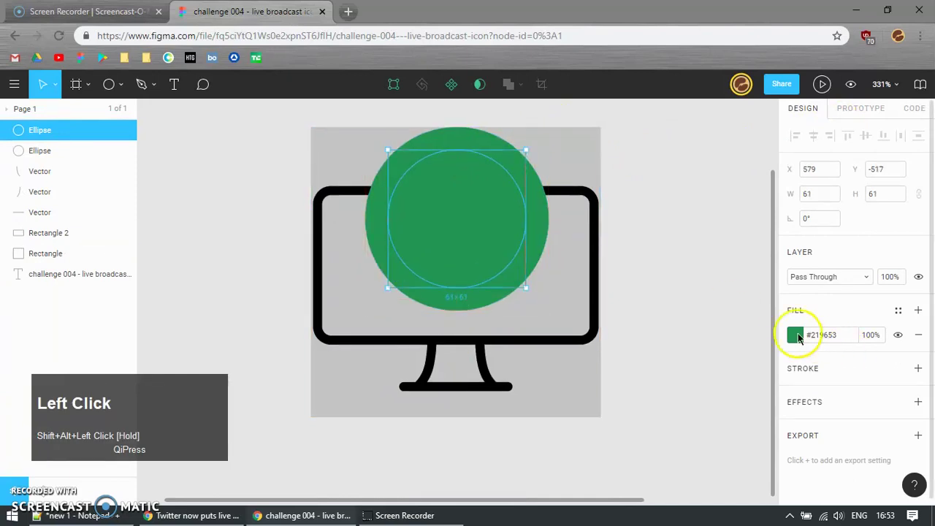
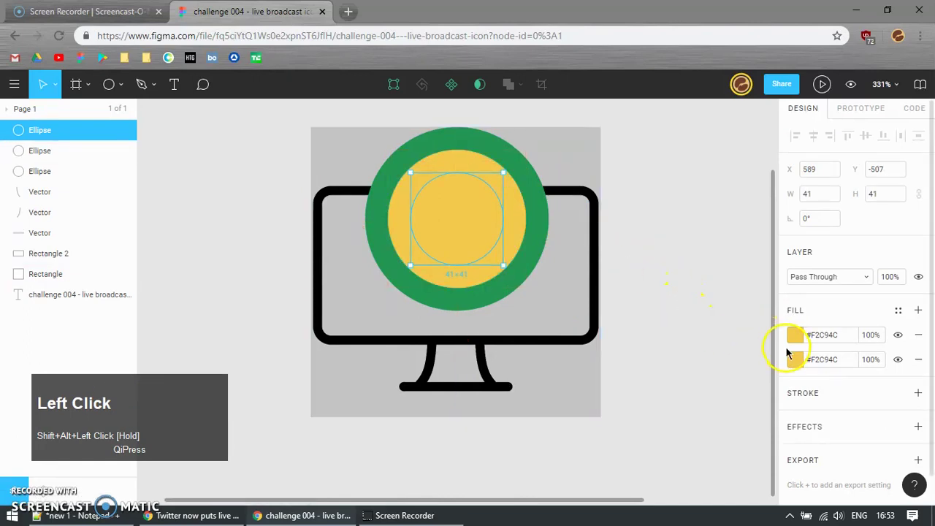
click(801, 336)
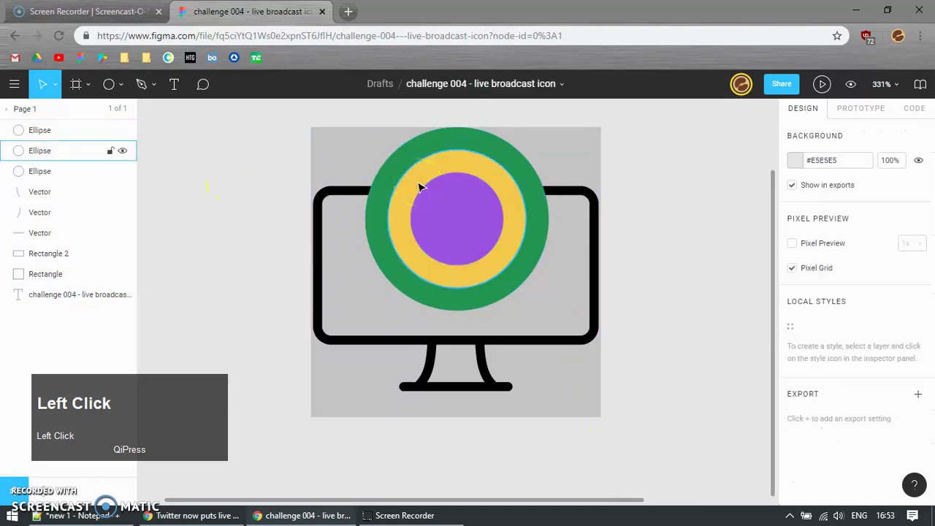
click(670, 178)
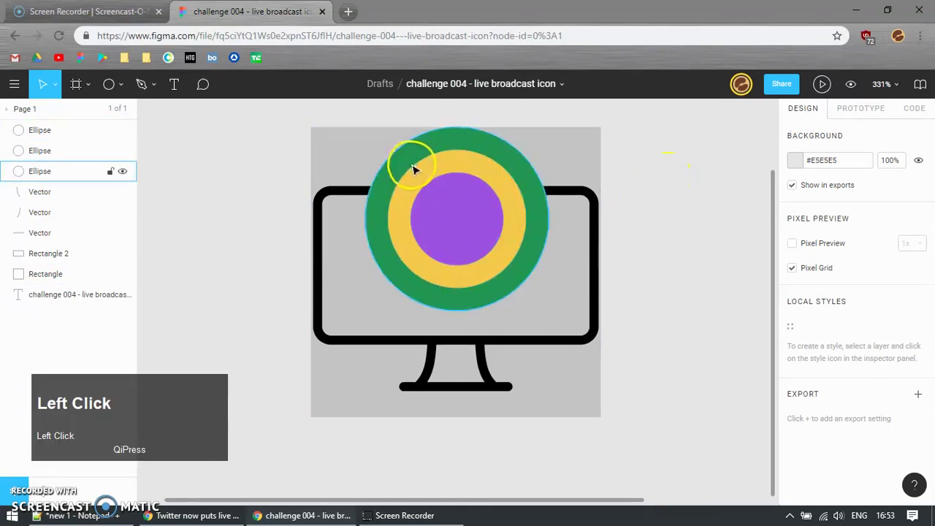
key(r)
drag(354, 124, 875, 338)
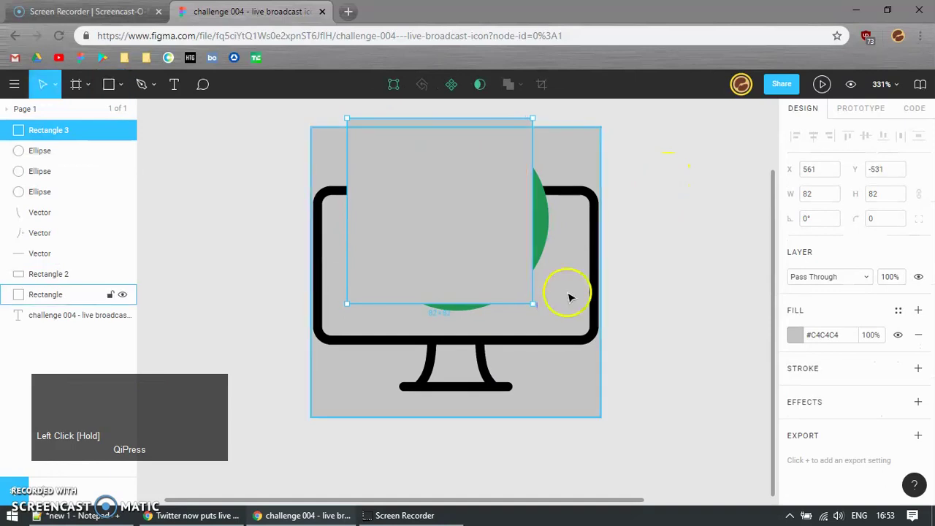
text(50)
key(Return)
drag(798, 330, 460, 219)
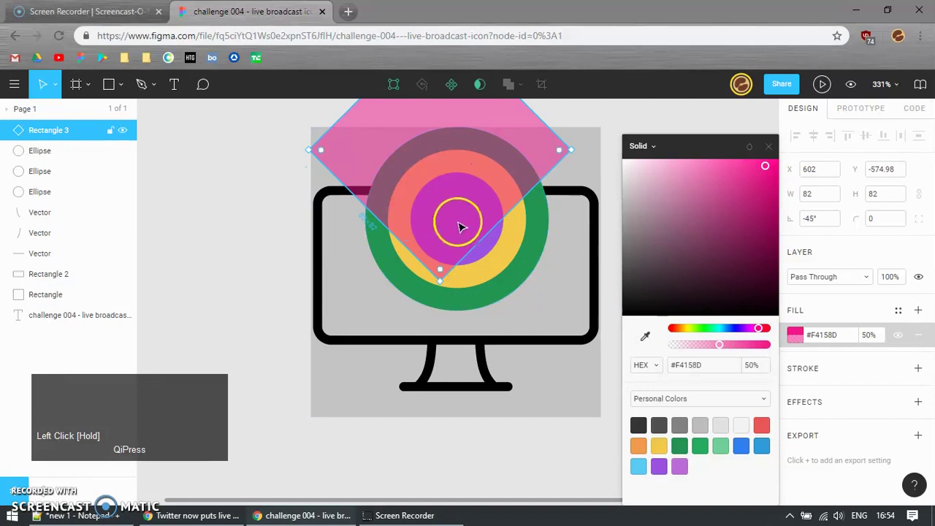
drag(460, 218, 401, 250)
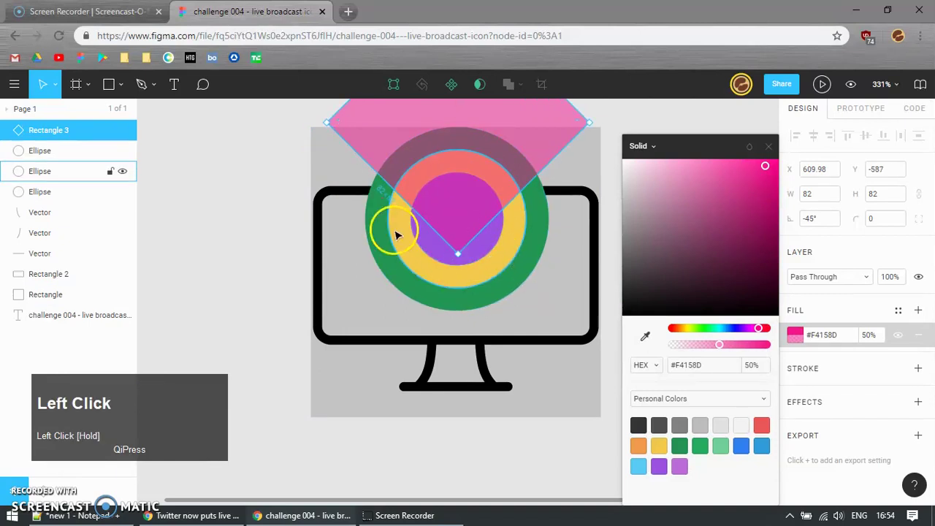
scroll(down, 3)
click(584, 168)
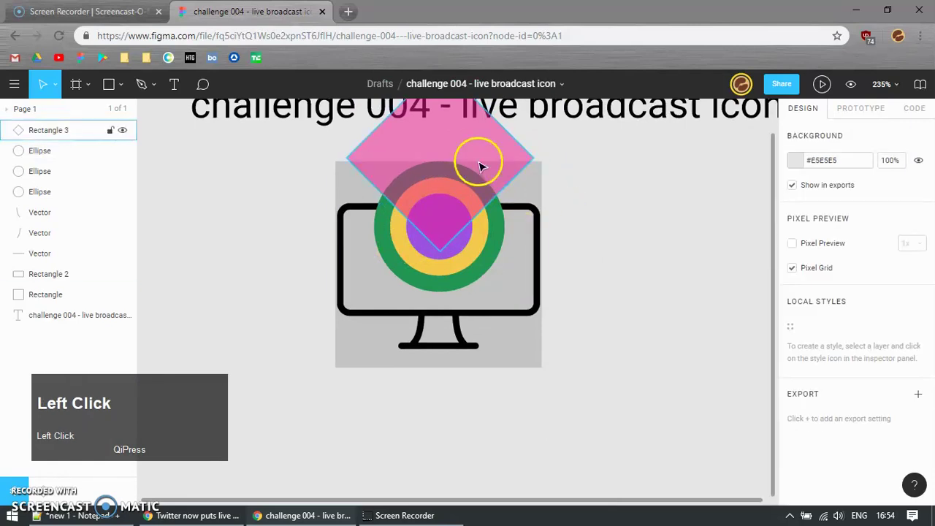
click(536, 179)
click(814, 130)
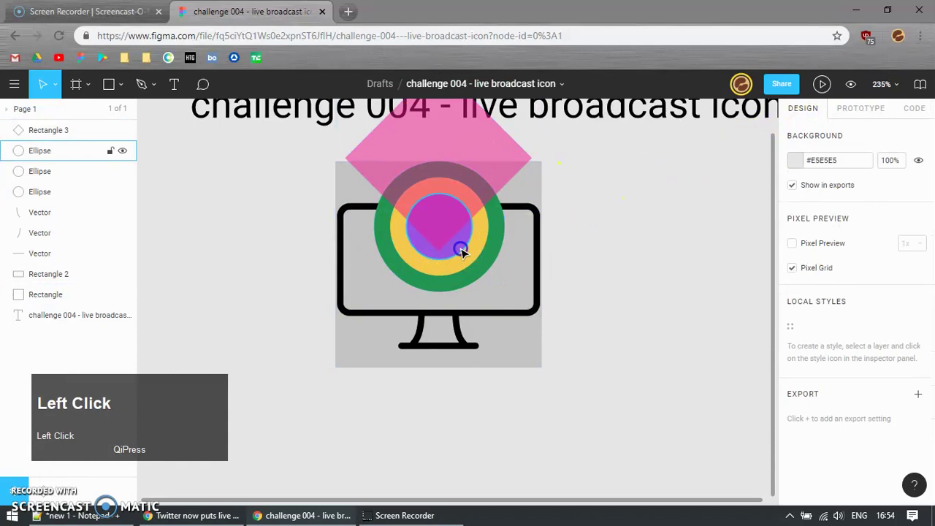
click(486, 233)
click(545, 187)
click(819, 135)
scroll(down, 3)
drag(340, 377, 592, 252)
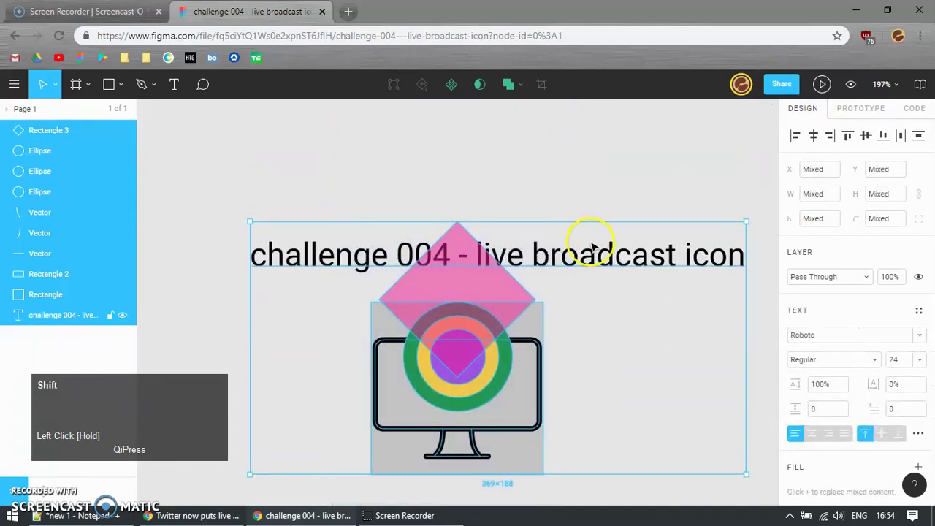
key(shift+h)
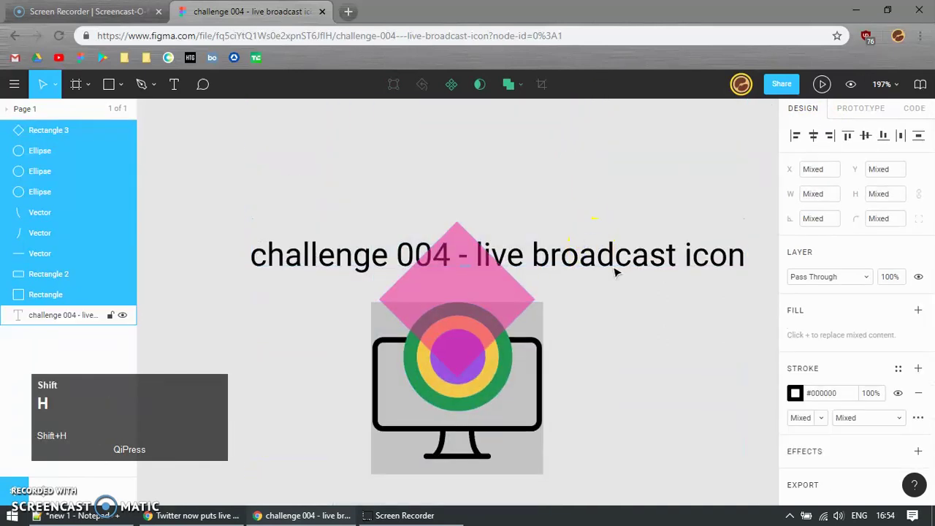
key(shift+h)
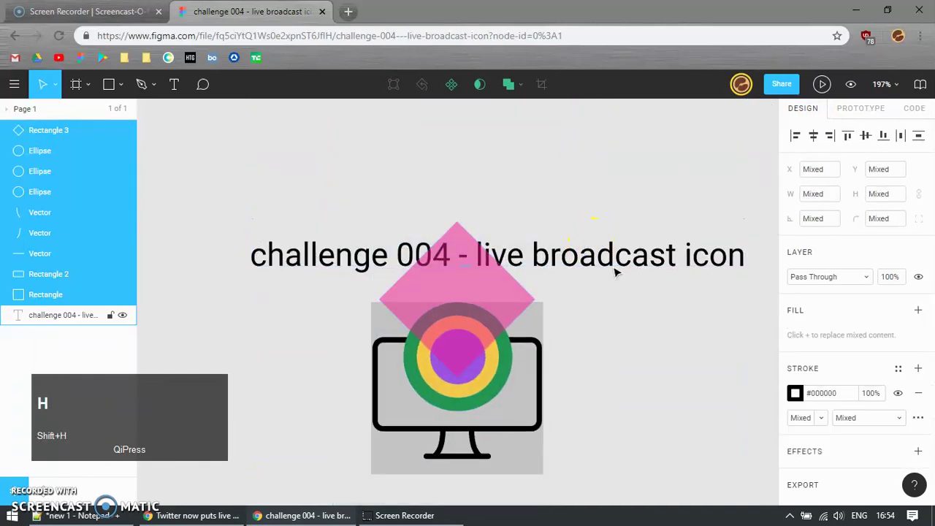
scroll(up, 3)
click(590, 373)
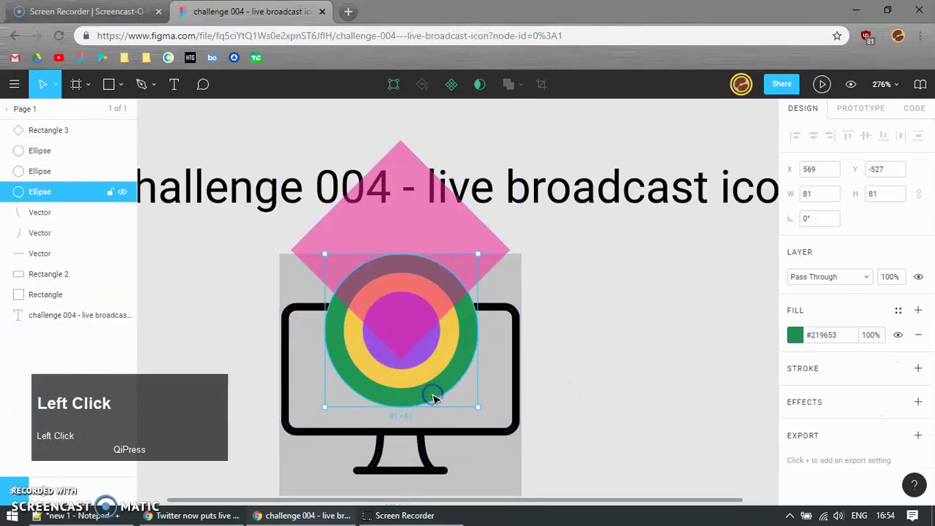
Step: Resize the green outer circle to 82×82 and the yellow middle circle to 62×62
click(440, 365)
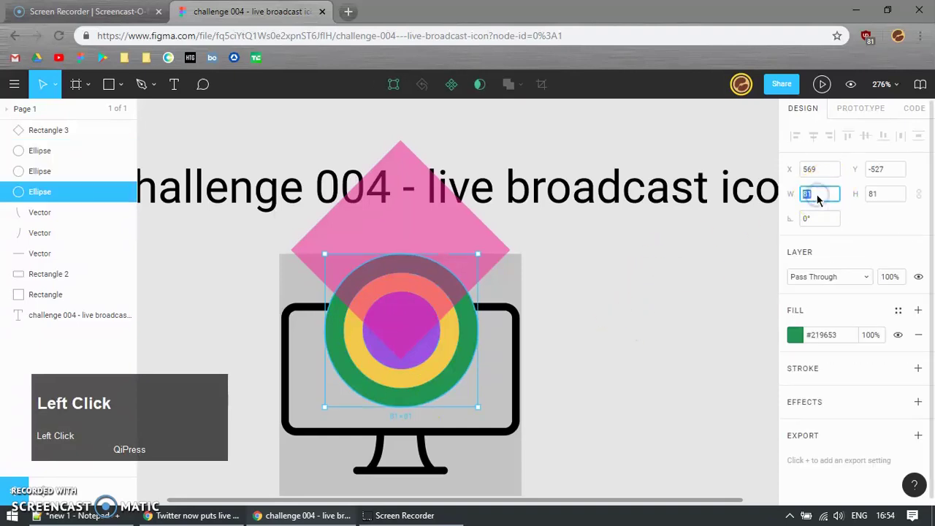
text(82)
key(Tab)
text(82)
key(Return)
click(415, 382)
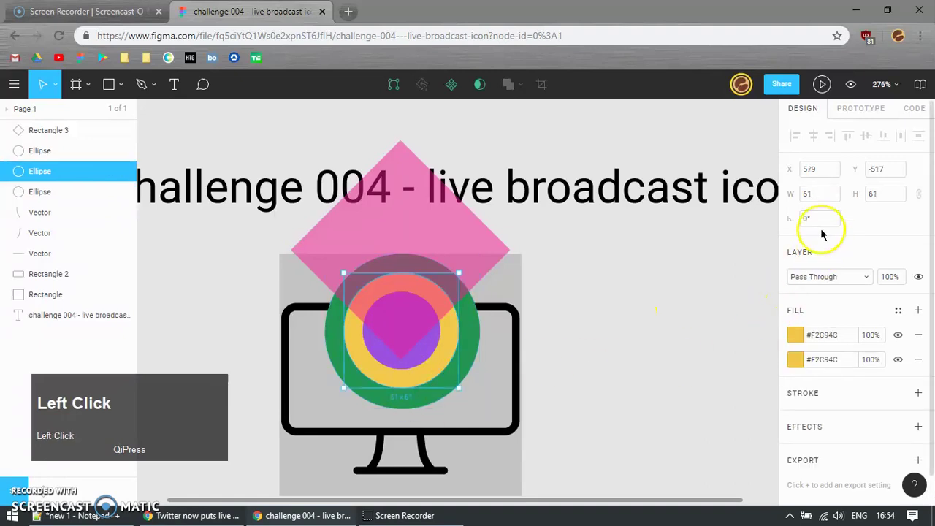
text(62)
key(Tab)
text(62)
key(Return)
Step: Resize the purple inner circle to 42×42, then select the circles with the grey square for centring
click(423, 349)
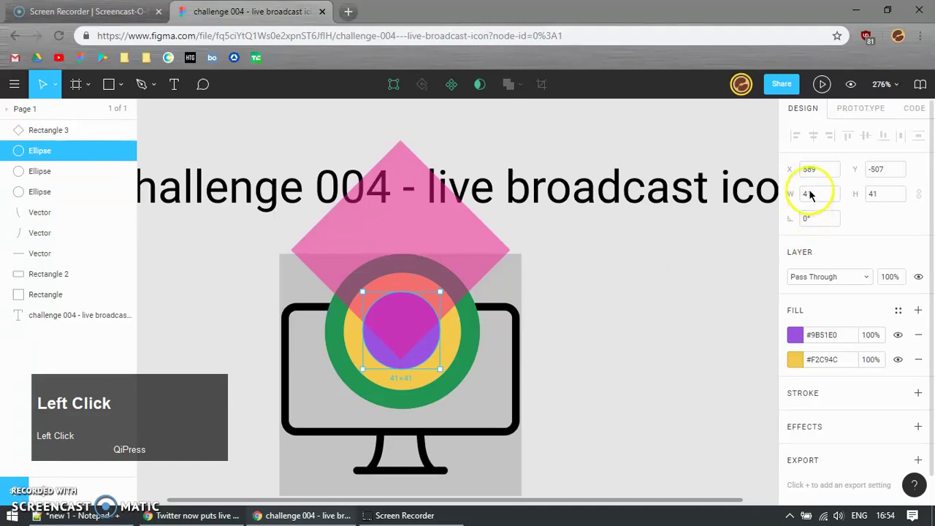
text(42)
key(Tab)
text(42)
key(Return)
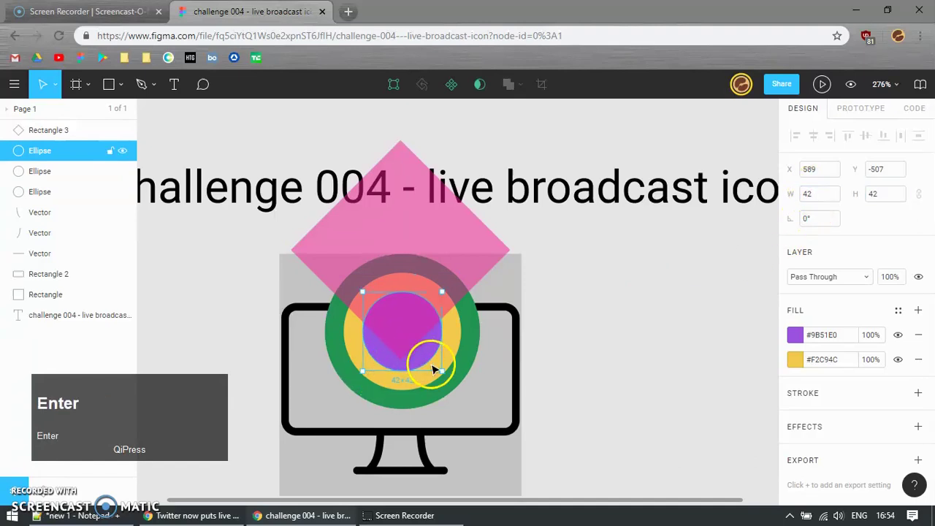
click(461, 340)
click(819, 140)
click(512, 277)
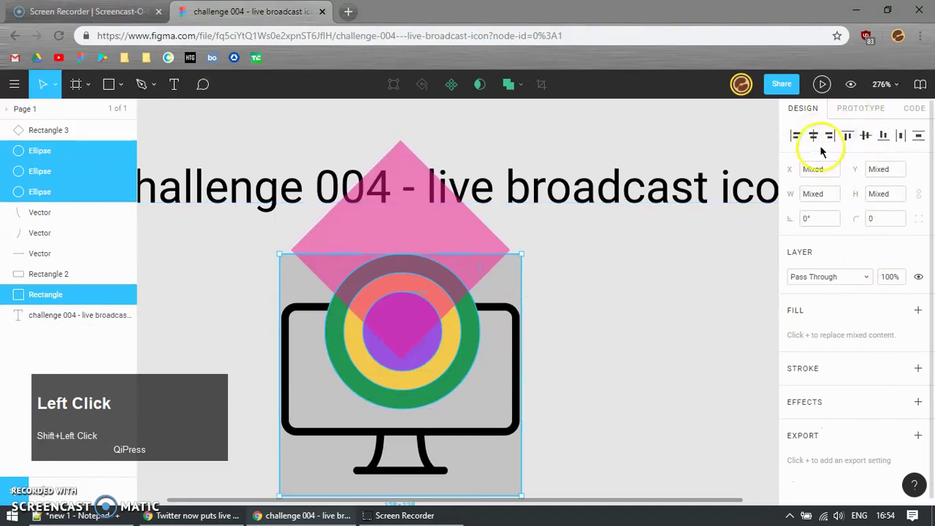
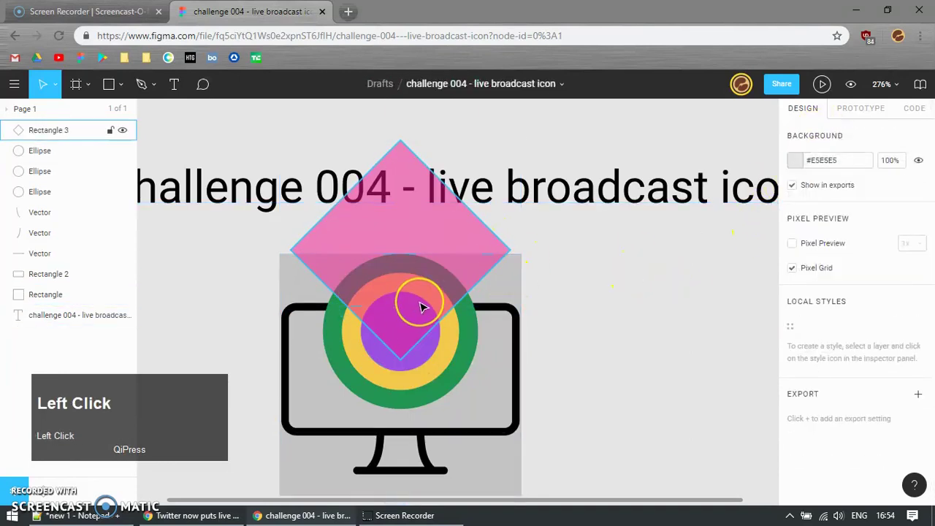
Step: Duplicate the pink diamond and intersect it with the outer green circle into a wedge
click(460, 277)
key(ctrl+d)
click(477, 330)
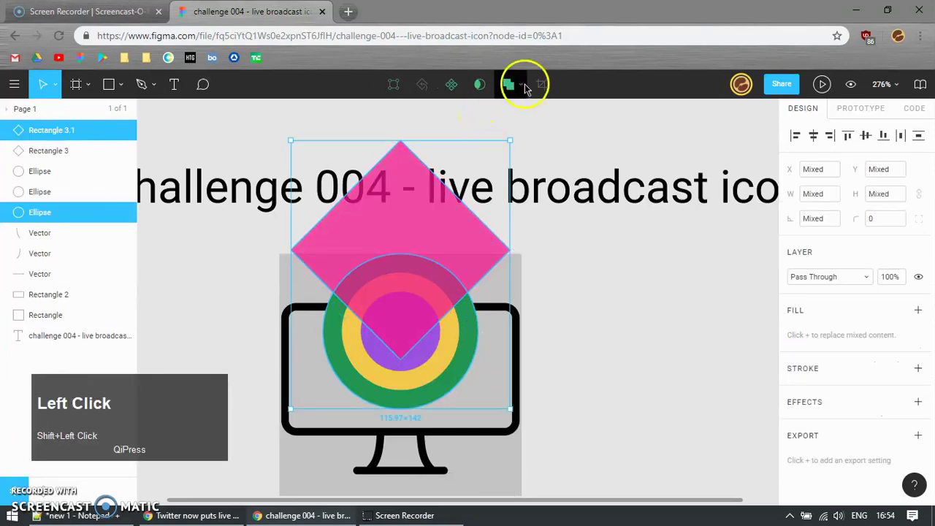
click(531, 87)
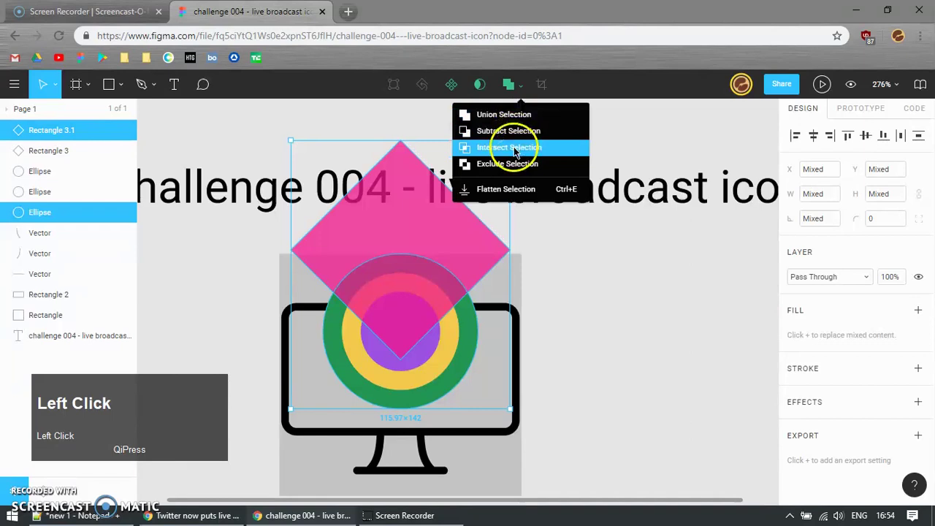
key(ctrl+z)
key(ctrl+d)
click(457, 349)
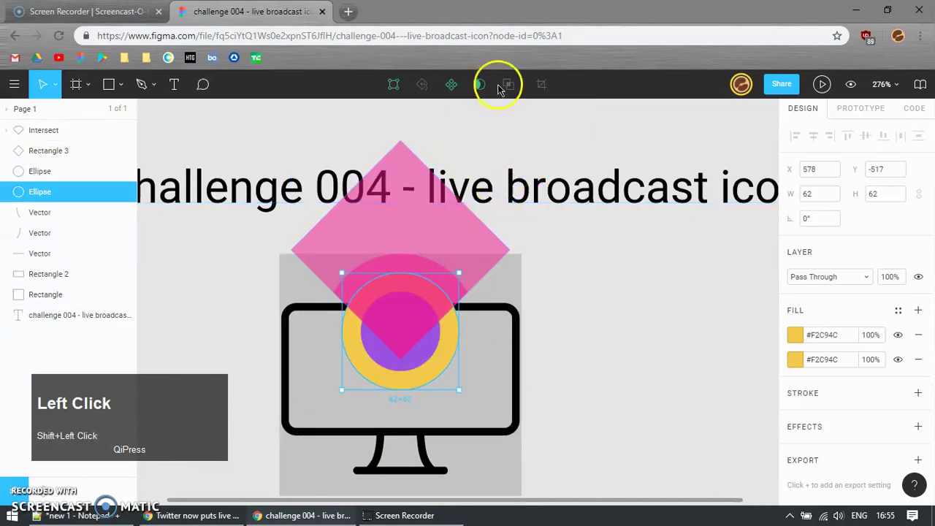
Step: Undo and redo stray duplicates, leaving an extra copy of the title text in the layers
click(608, 207)
key(ctrl+z)
click(460, 254)
key(ctrl+z)
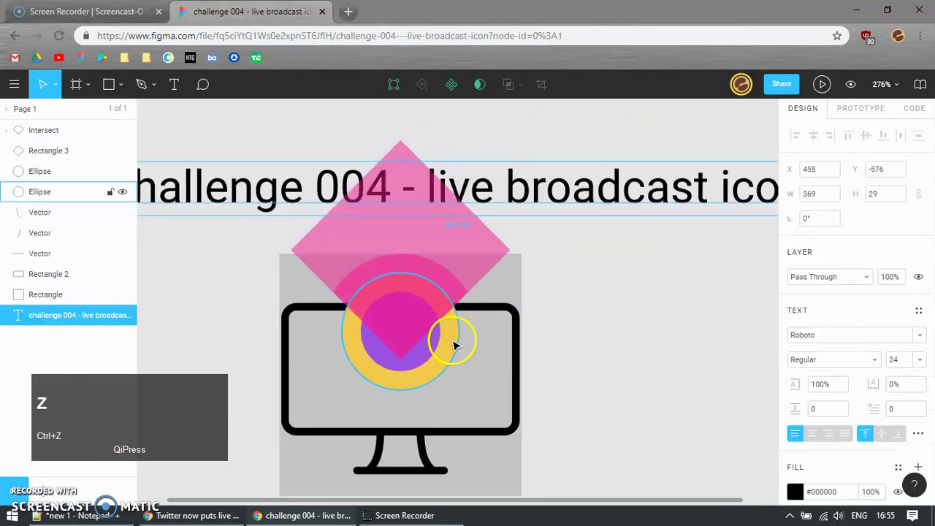
key(ctrl+d)
click(467, 252)
key(ctrl+z)
key(ctrl+d)
Step: Clean up the stray duplicates, deleting the extra title copy from the layers list
click(468, 268)
key(ctrl+z)
key(ctrl+d)
click(448, 258)
key(ctrl+z)
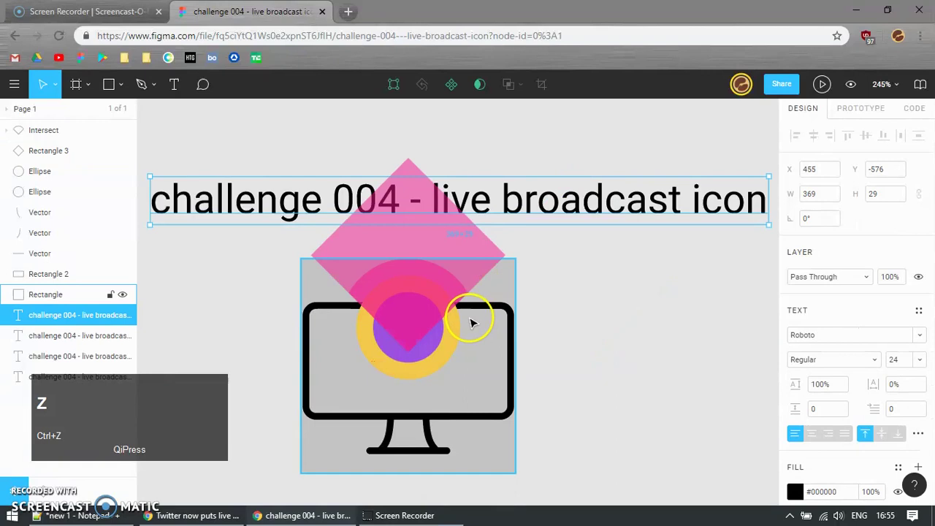
click(567, 207)
key(Delete)
click(591, 198)
key(Delete)
click(567, 207)
key(Delete)
click(576, 206)
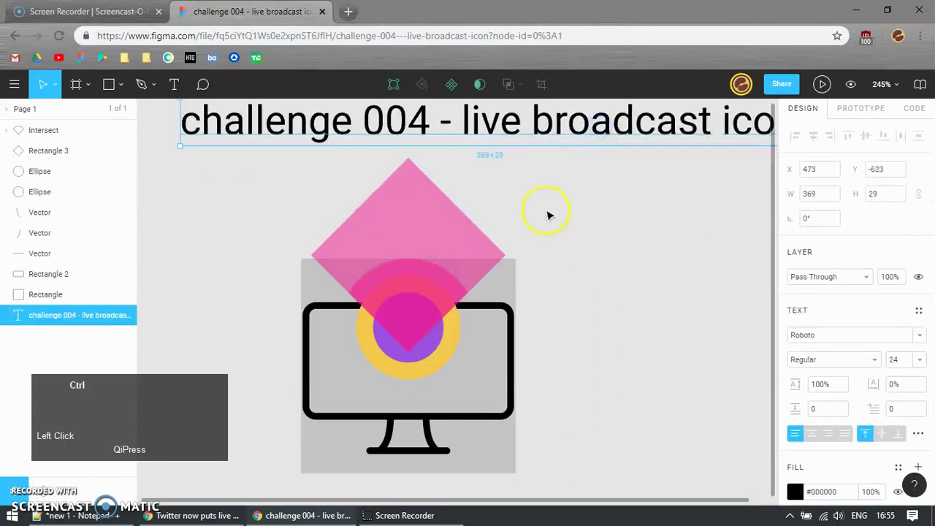
key(ctrl+z)
Step: Duplicate the pink diamond again and select it with the yellow circle for intersecting
click(458, 244)
key(ctrl+d)
click(451, 355)
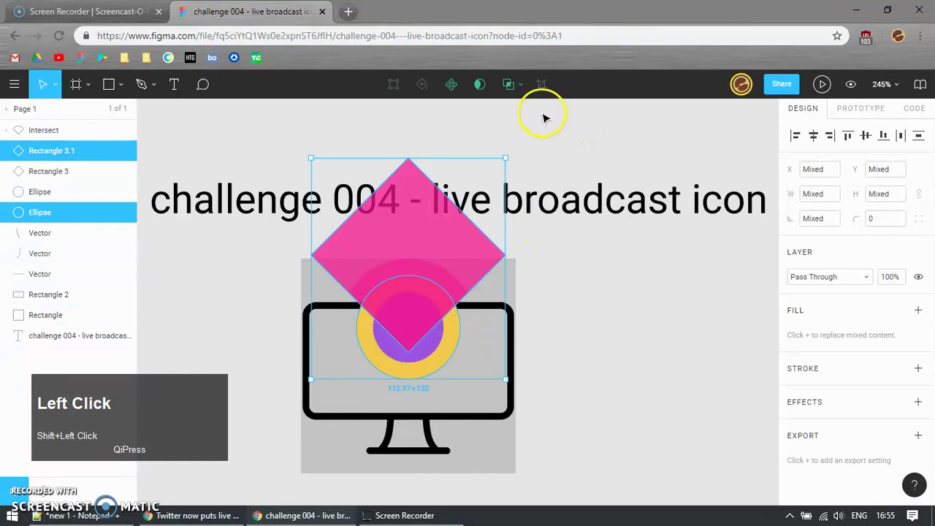
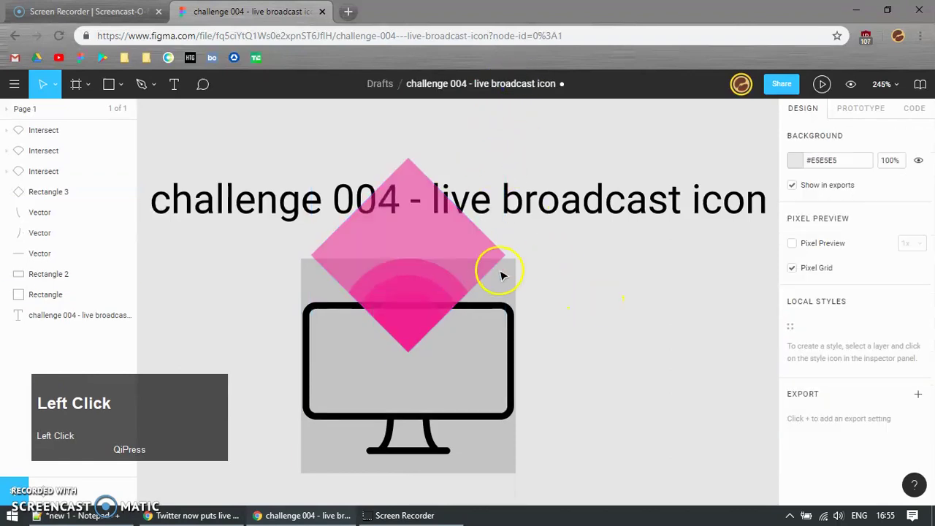
Step: Delete the pink diamond and paste the outer wedge's properties onto the other wedges
key(Delete)
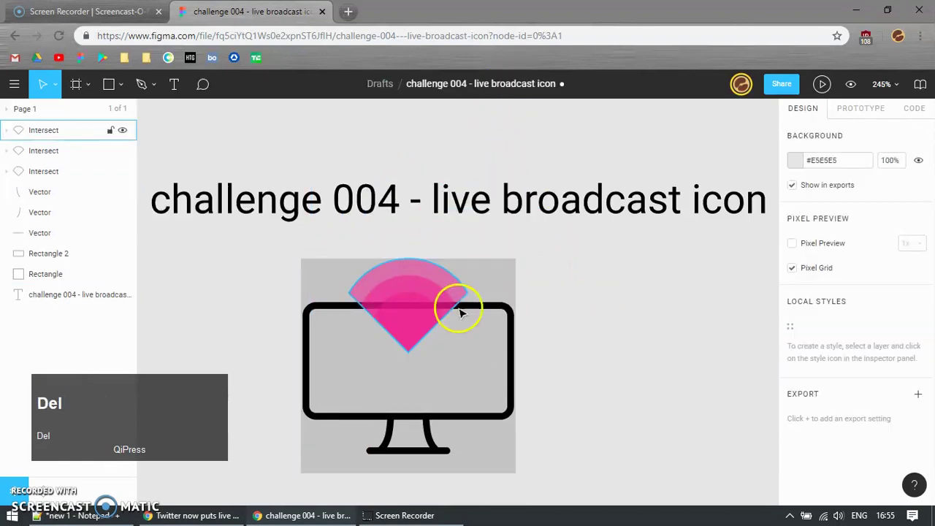
click(494, 309)
key(ctrl+c)
click(542, 252)
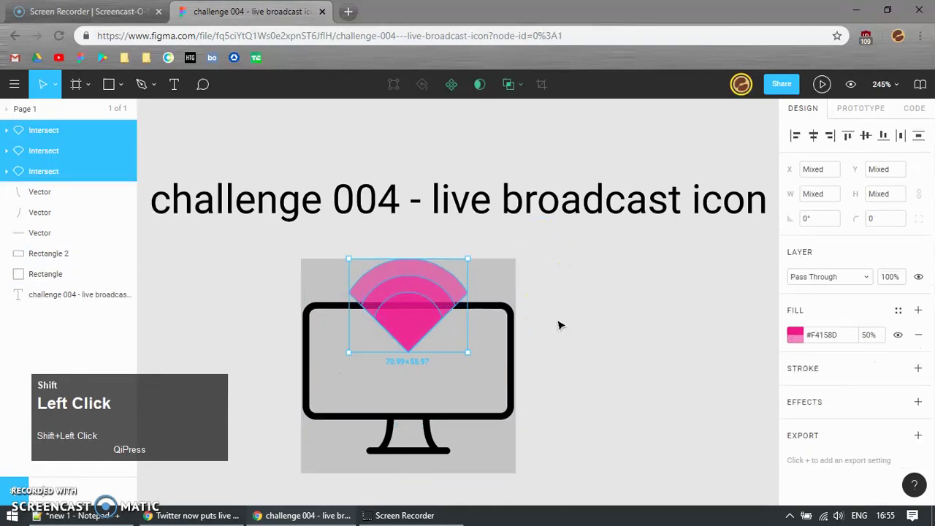
key(ctrl+shift+v)
Step: Copy the black monitor frame to reuse its outline on the wedges
click(545, 282)
click(552, 262)
key(ctrl+c)
click(473, 244)
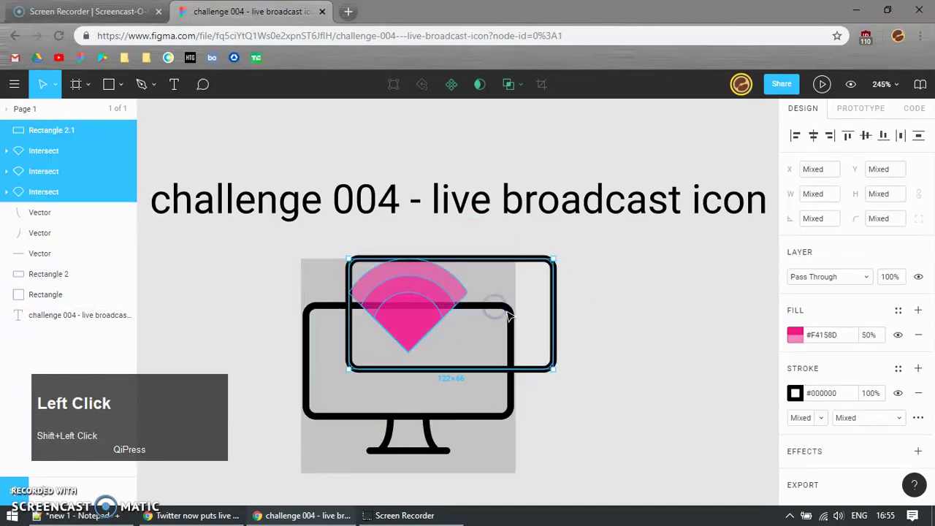
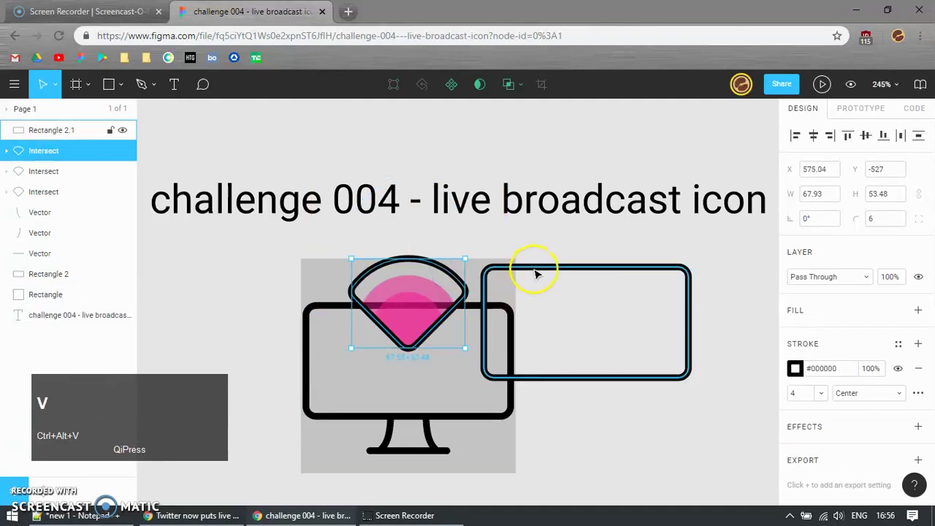
Step: Undo the pasted outline style and delete the leftover extra frame copy
click(544, 262)
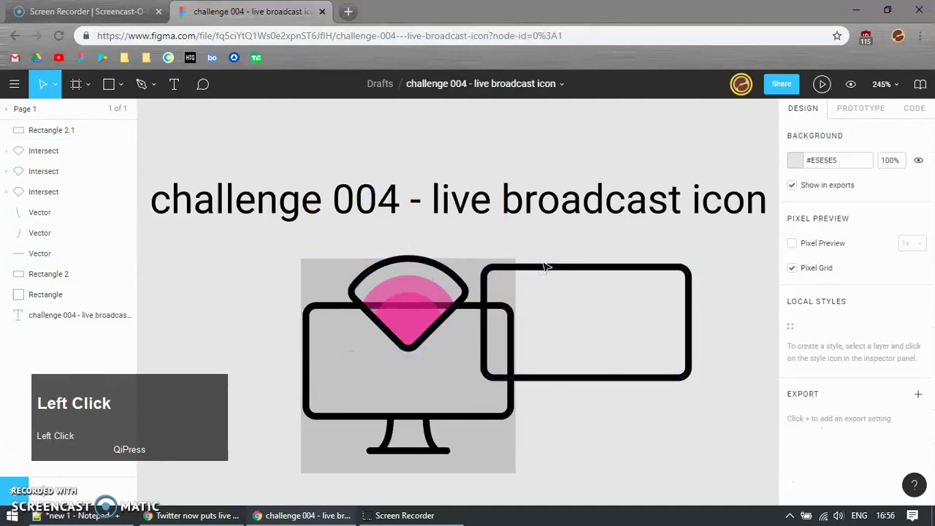
key(ctrl+z)
key(ctrl+z)
click(586, 245)
key(Delete)
Step: Select the outer, innermost and middle wedges in turn and flatten each one
click(376, 265)
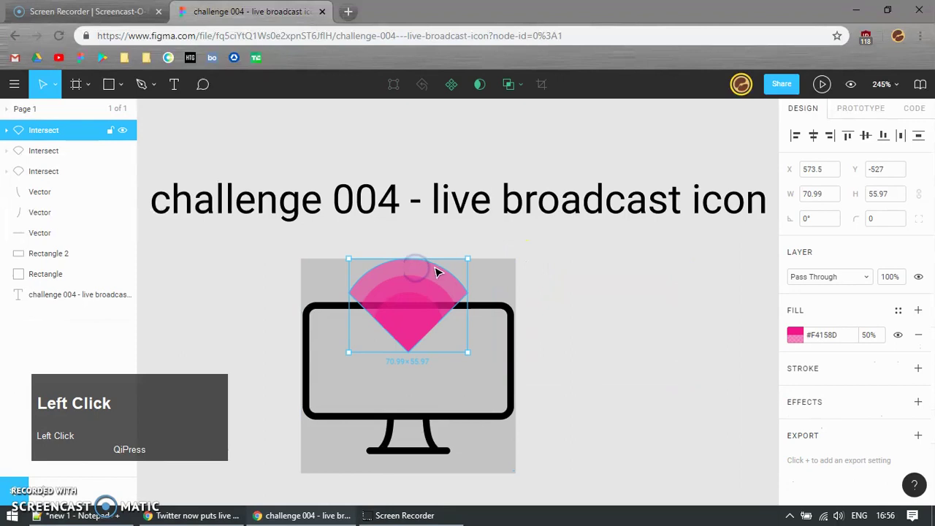
key(ctrl+e)
click(434, 271)
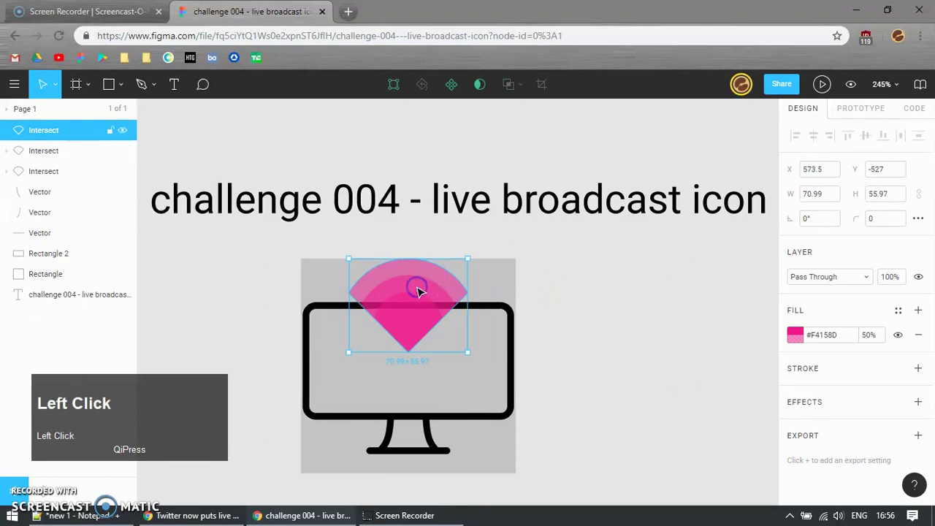
key(ctrl+e)
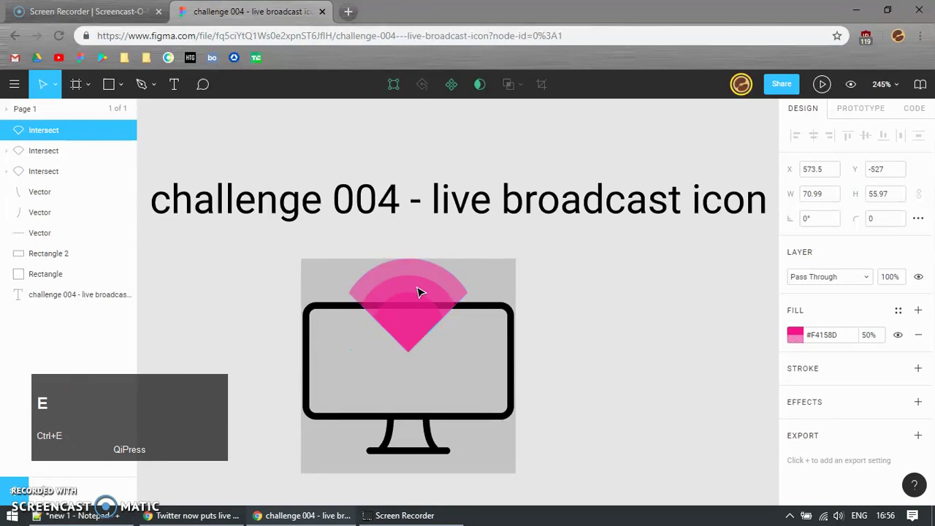
click(405, 332)
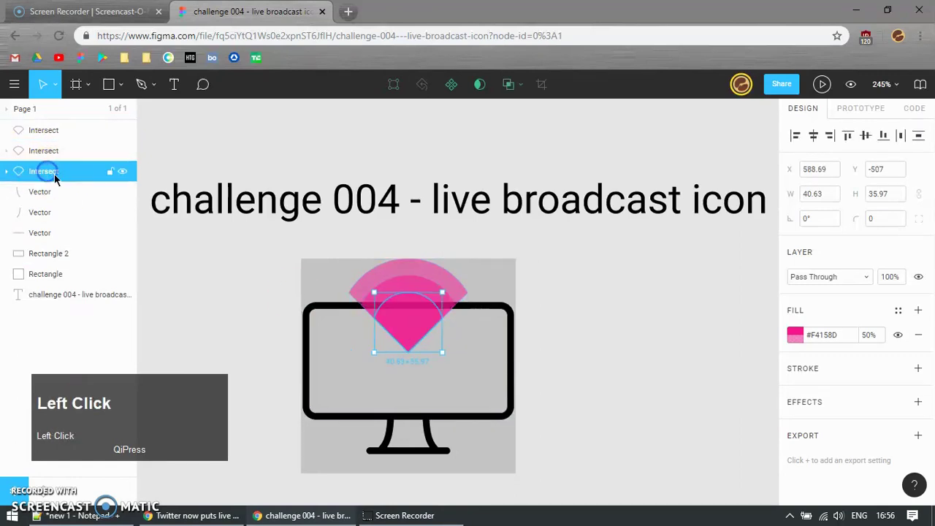
key(ctrl+e)
click(51, 157)
key(ctrl+e)
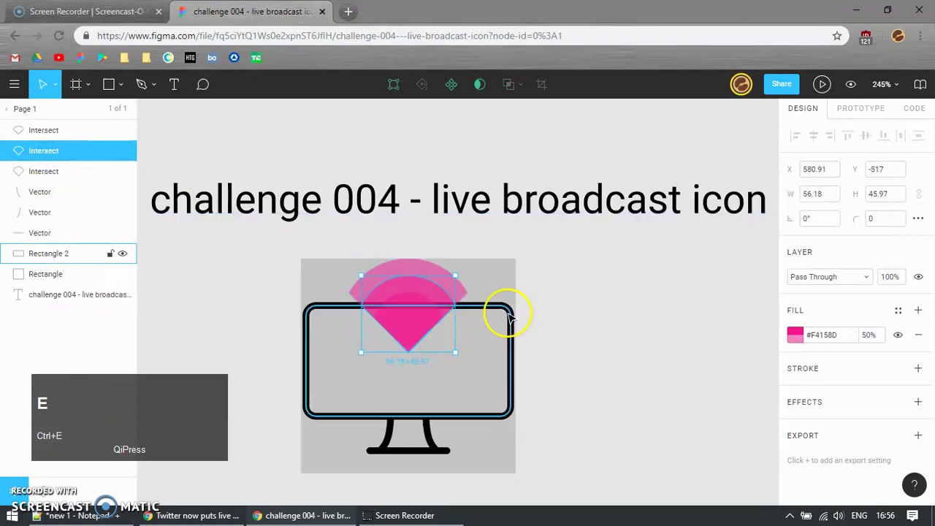
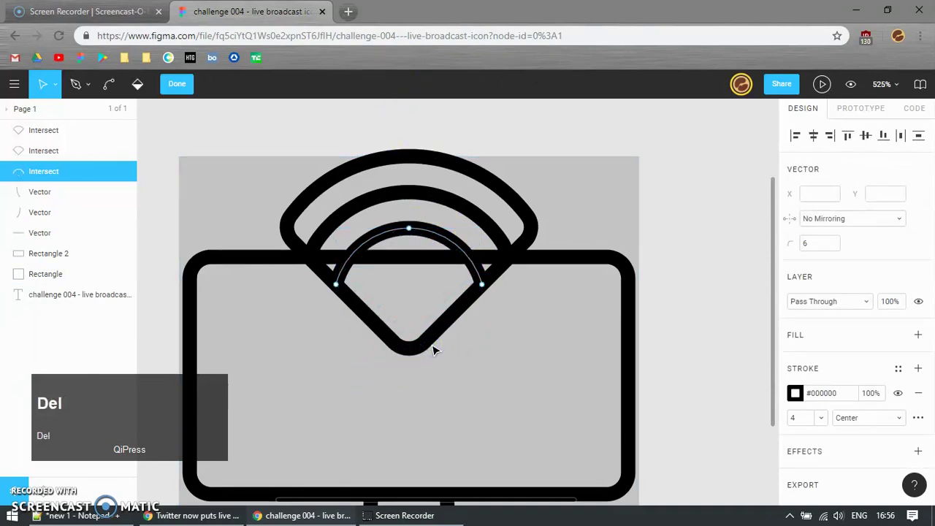
Step: Delete the bottom corner points of the middle and outer wedges, leaving open arcs
click(458, 206)
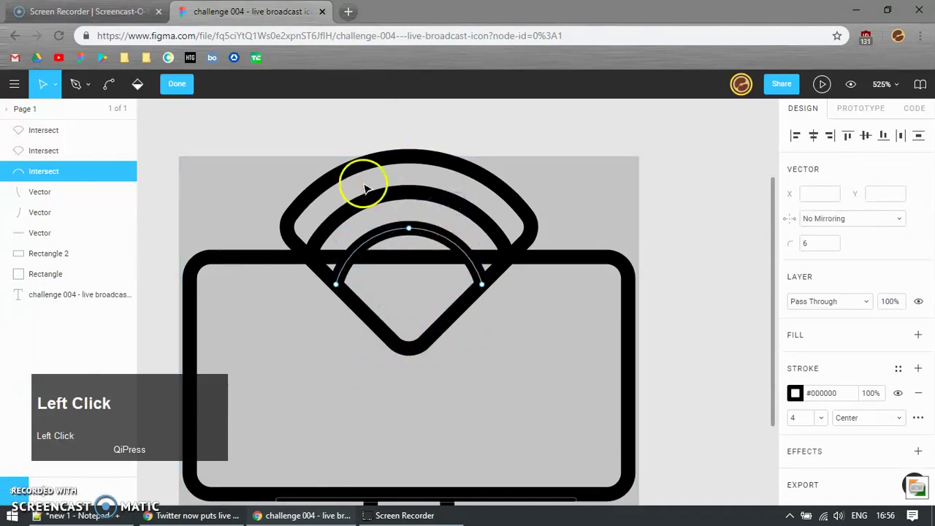
key(Return)
click(449, 201)
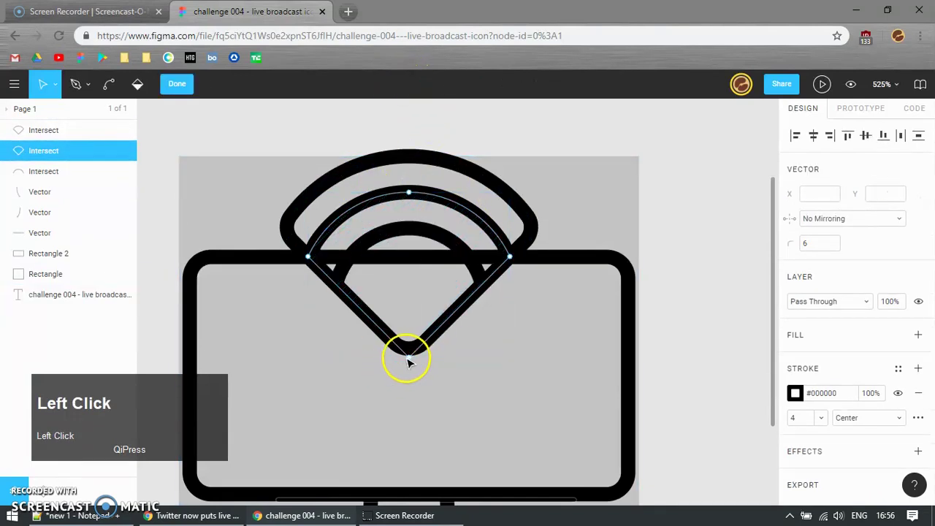
key(Delete)
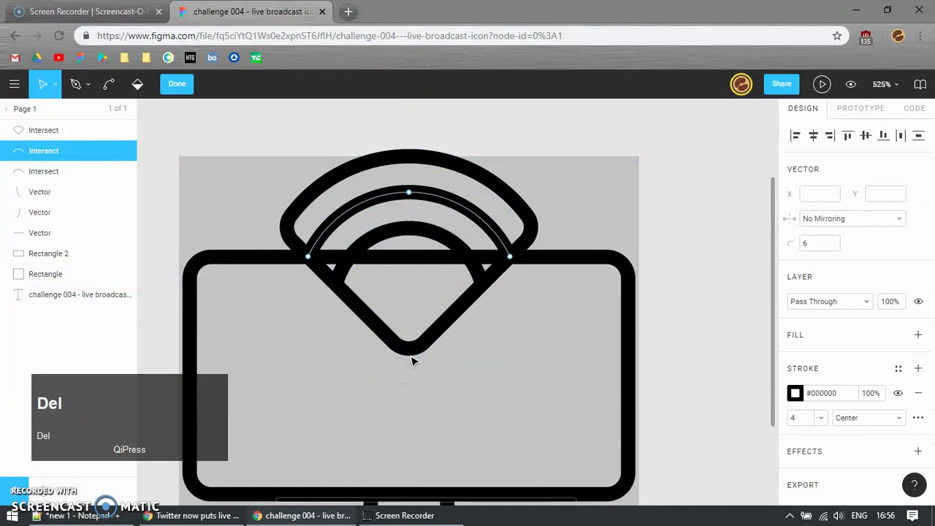
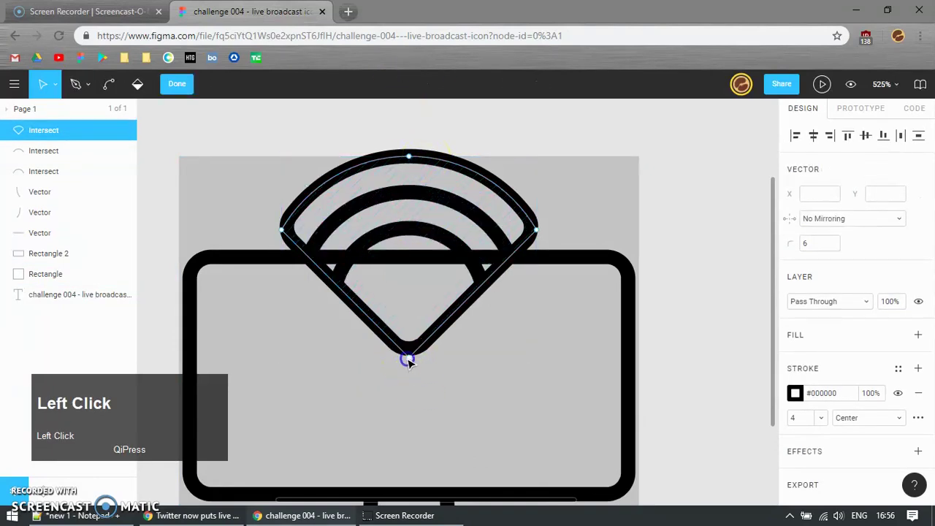
key(Delete)
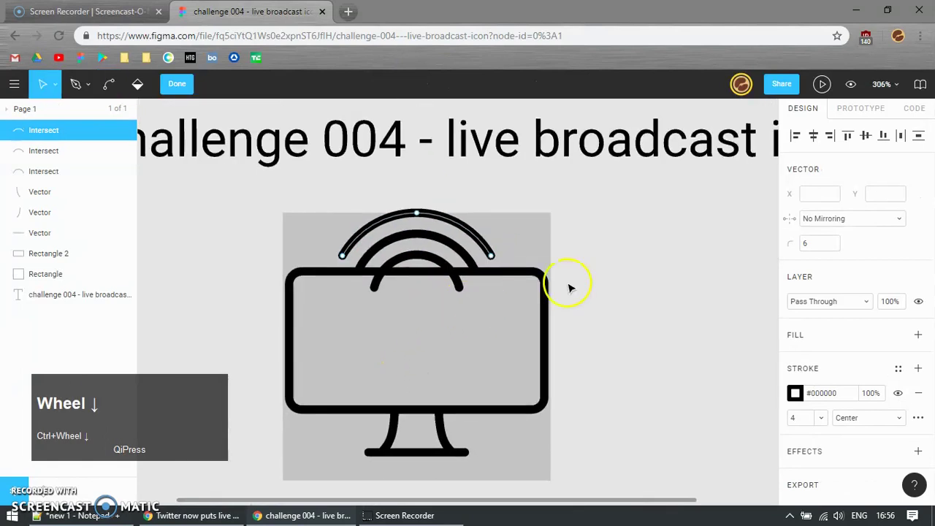
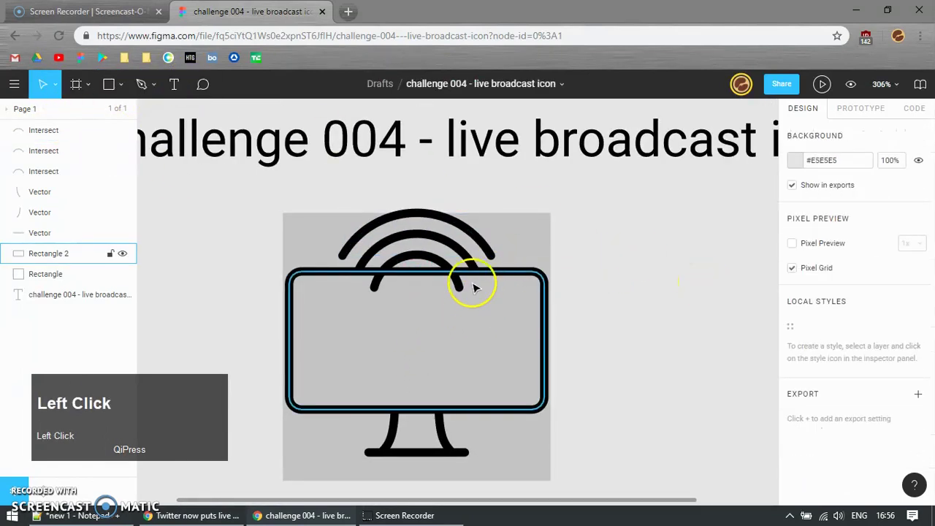
Step: Draw a rectangle 92 px wide across the monitor frame's top edge
scroll(up, 3)
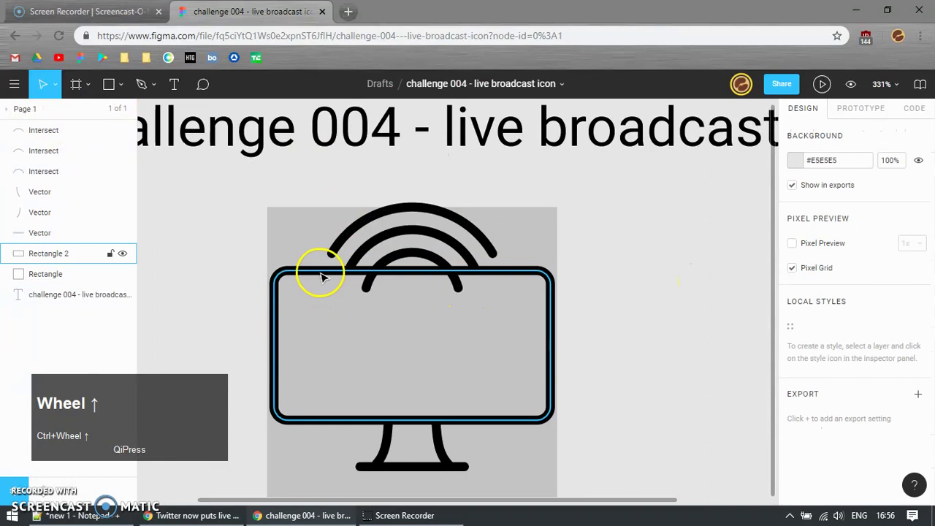
key(r)
drag(320, 249, 818, 192)
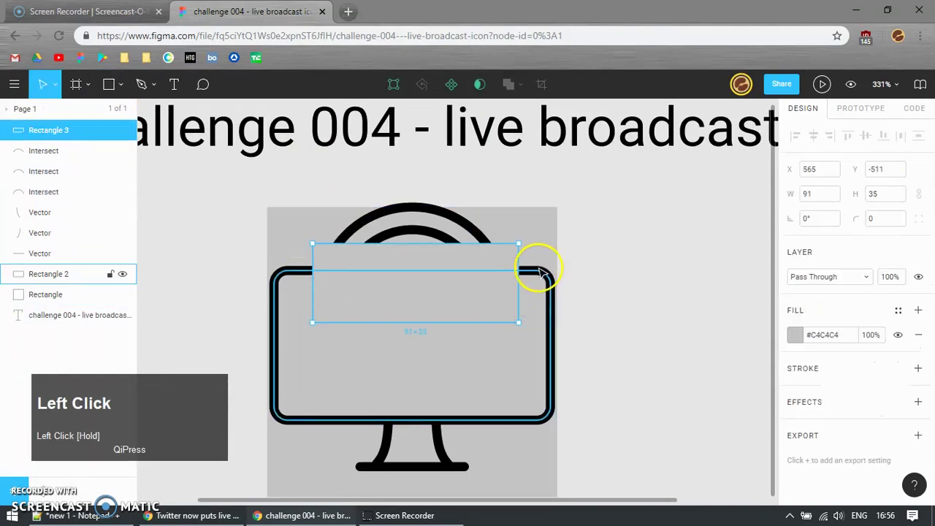
text(92)
key(Return)
Step: Try subtracting the rectangle from the monitor frame with a boolean operation
double_click(543, 275)
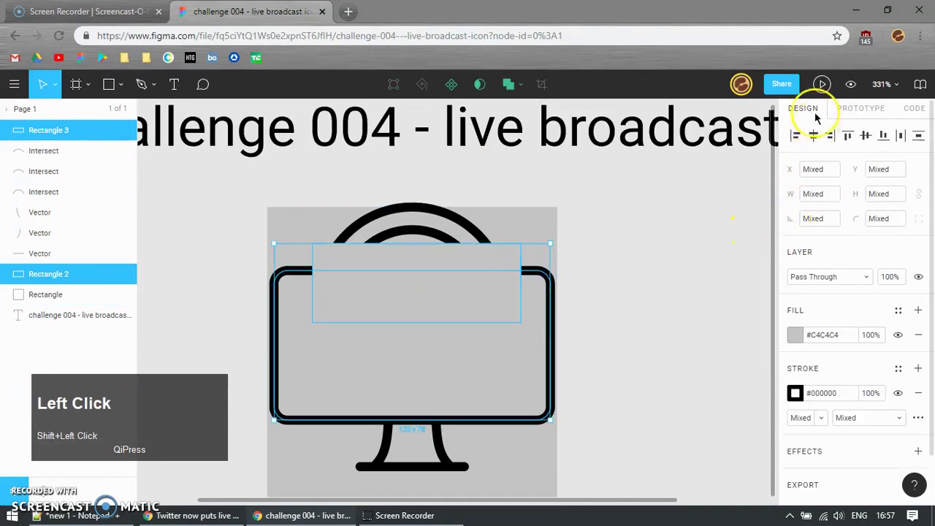
click(819, 135)
click(535, 269)
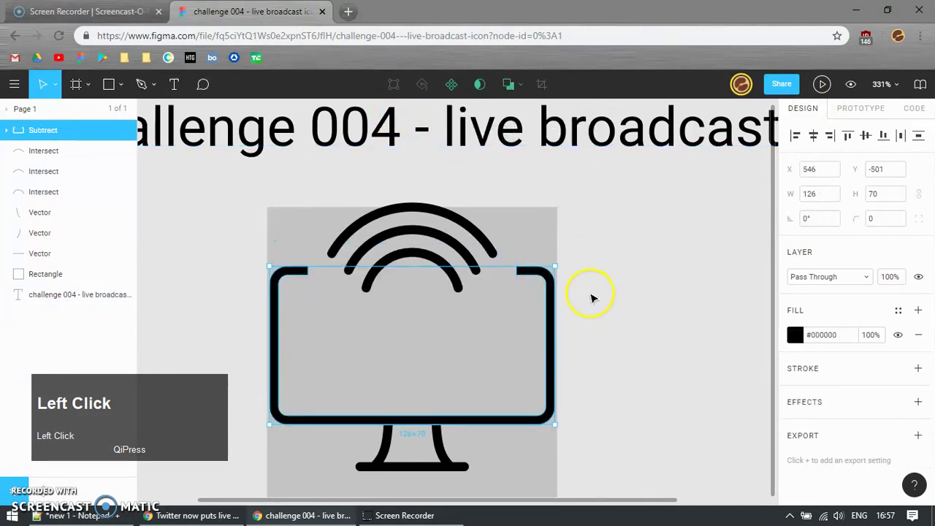
key(ctrl+z)
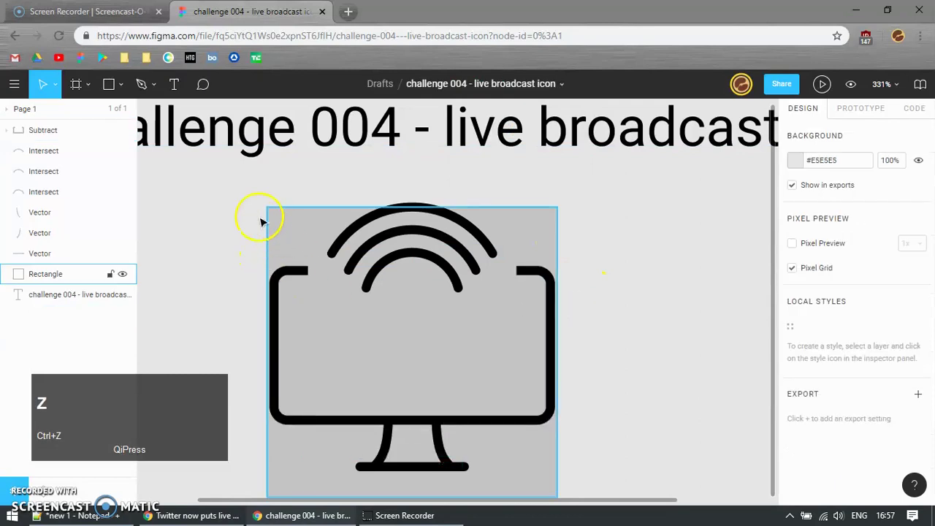
click(40, 135)
key(ctrl+e)
click(610, 268)
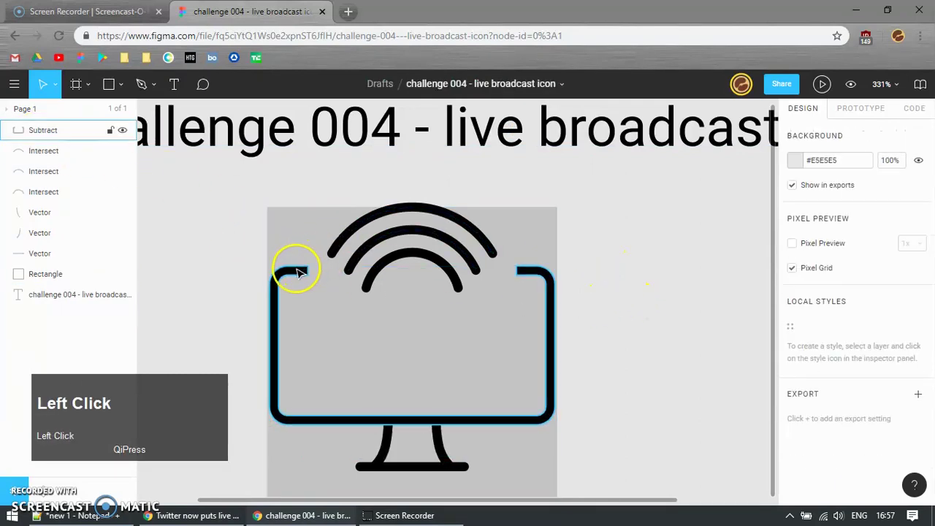
Step: Undo the subtraction back to separate shapes and reselect the monitor frame outline
key(ctrl+z)
click(611, 256)
key(ctrl+z)
key(ctrl+z)
key(ctrl+z)
key(ctrl+z)
click(643, 276)
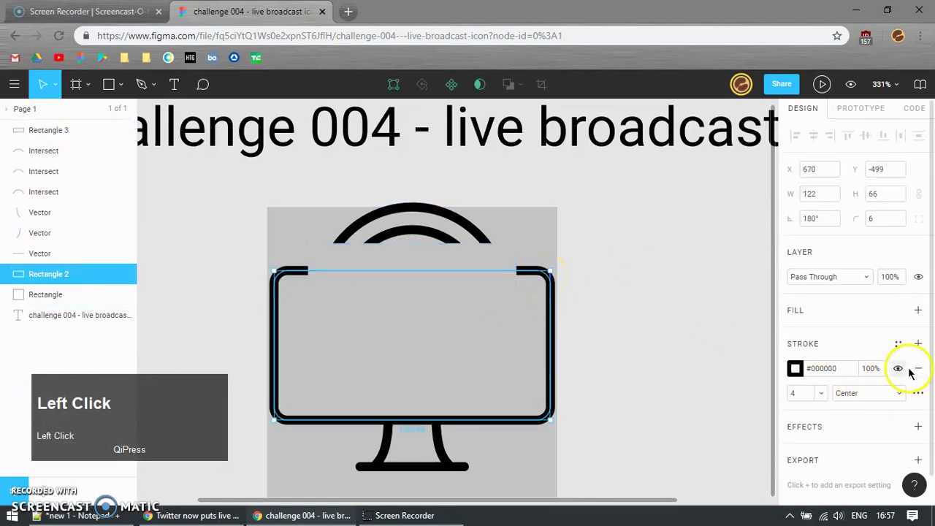
Step: Adjust the stroke on the cut-out monitor frame, undoing the extra one
click(921, 366)
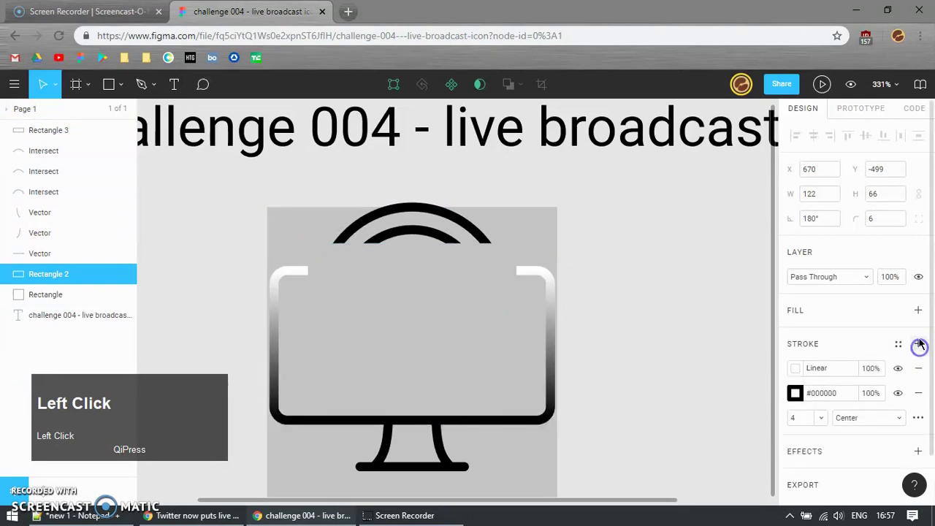
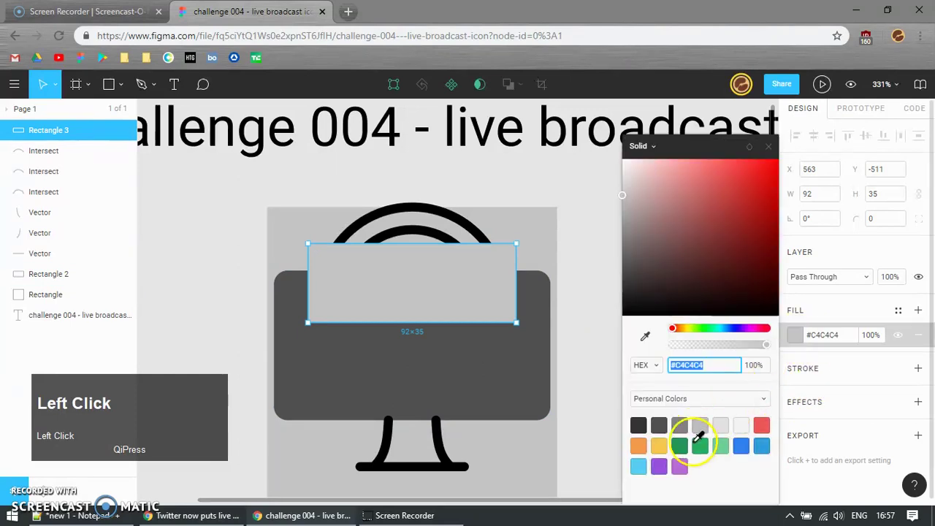
click(500, 360)
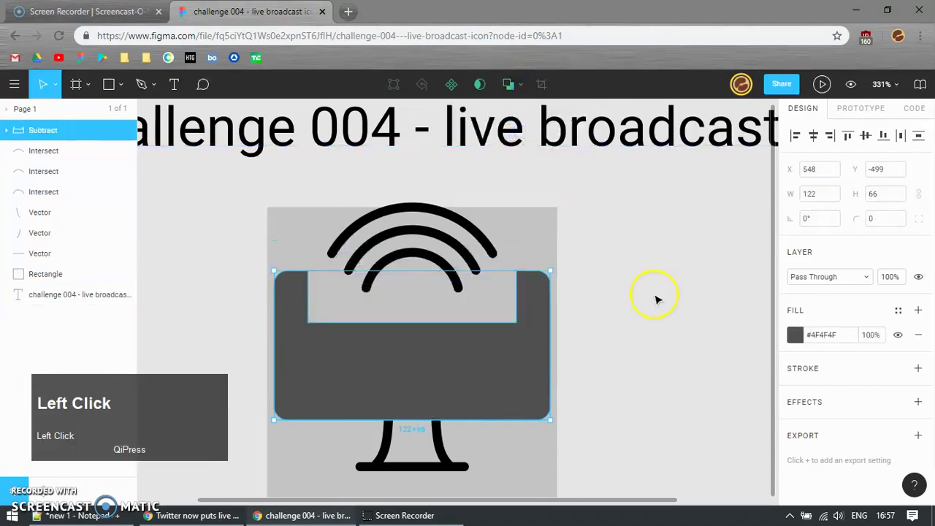
key(ctrl+z)
Step: Copy the outer arc's style onto the frame so its solid fill becomes a black outline
click(482, 241)
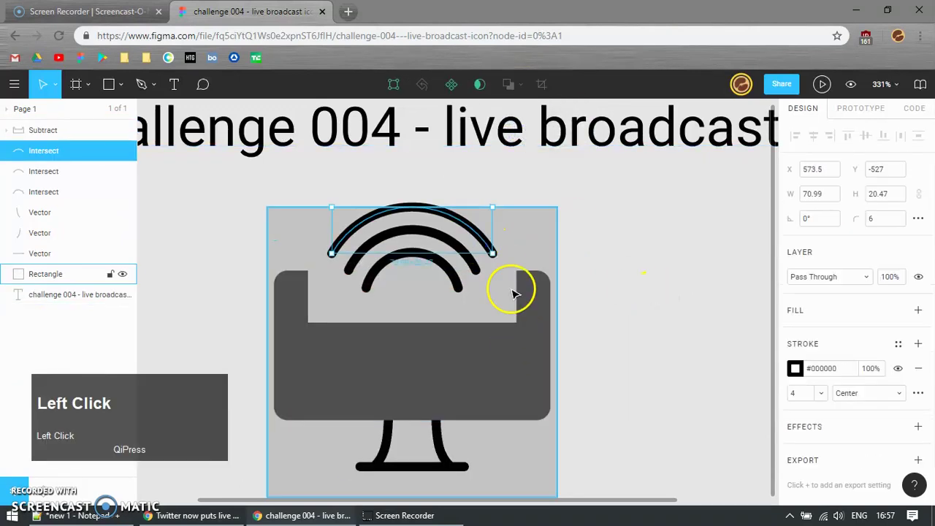
key(ctrl+alt+c)
click(500, 363)
key(ctrl+alt+v)
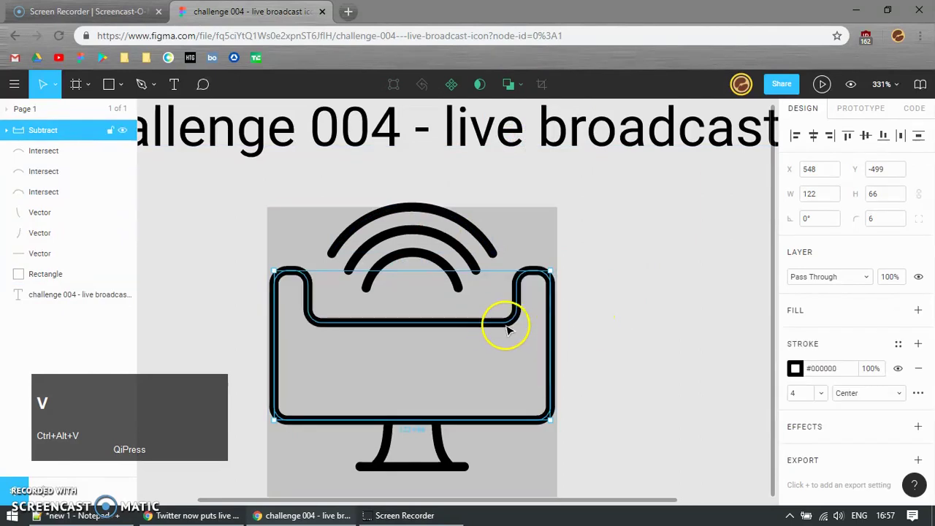
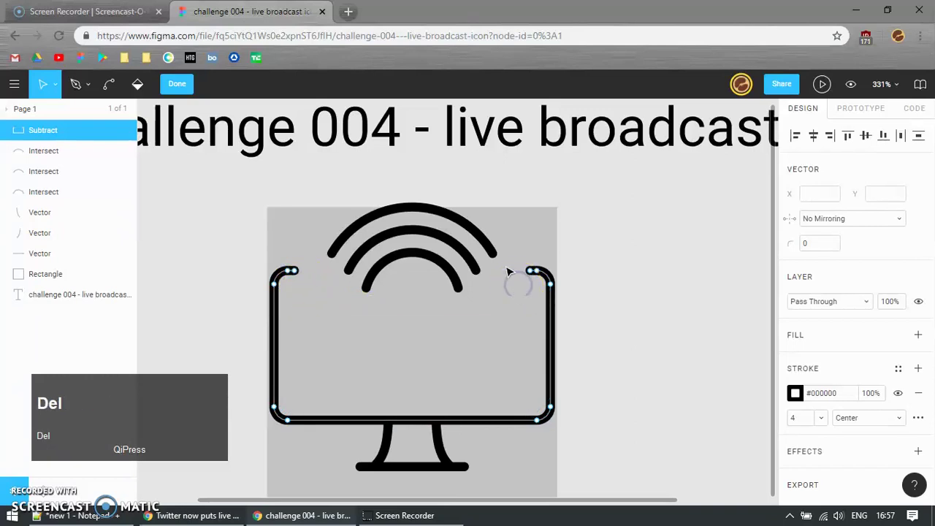
Step: Nudge the endpoints of both top stubs inward toward the arcs and finish the path edit
drag(475, 166, 534, 293)
key(shift+Left)
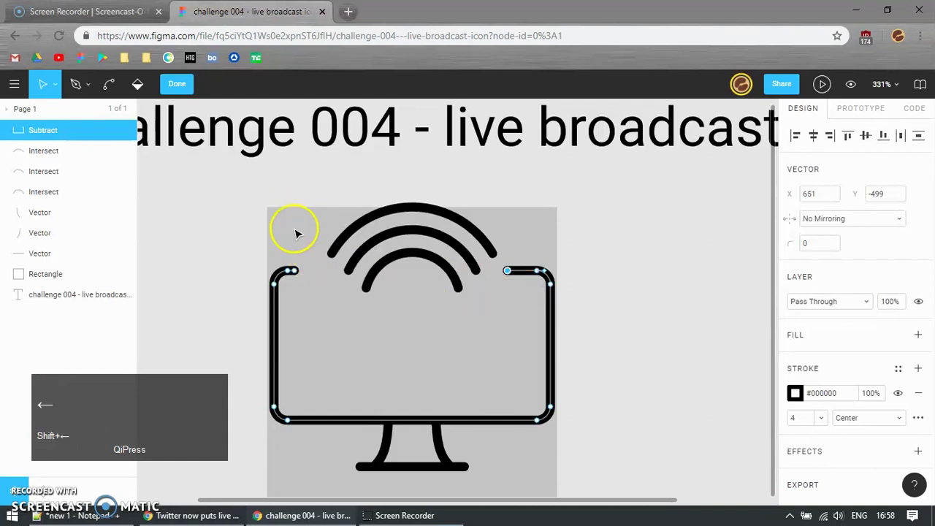
click(295, 271)
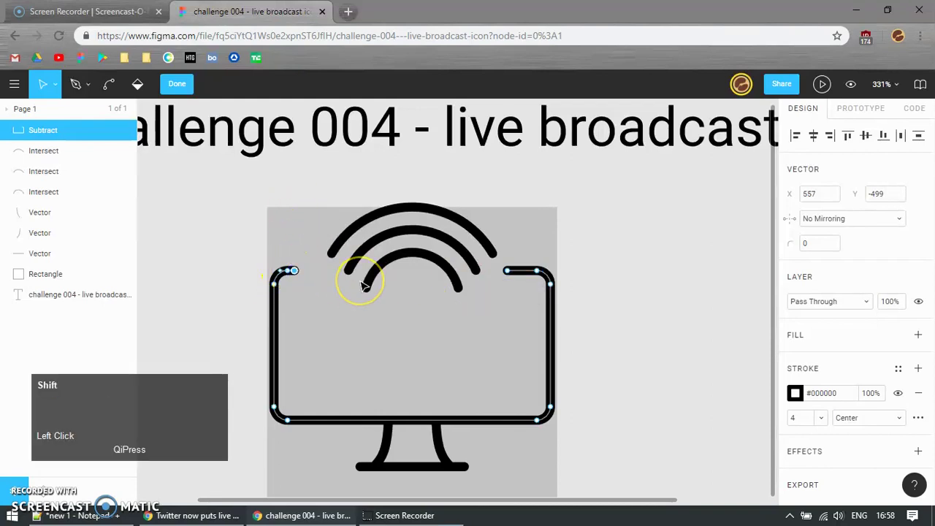
key(shift+Right)
click(574, 279)
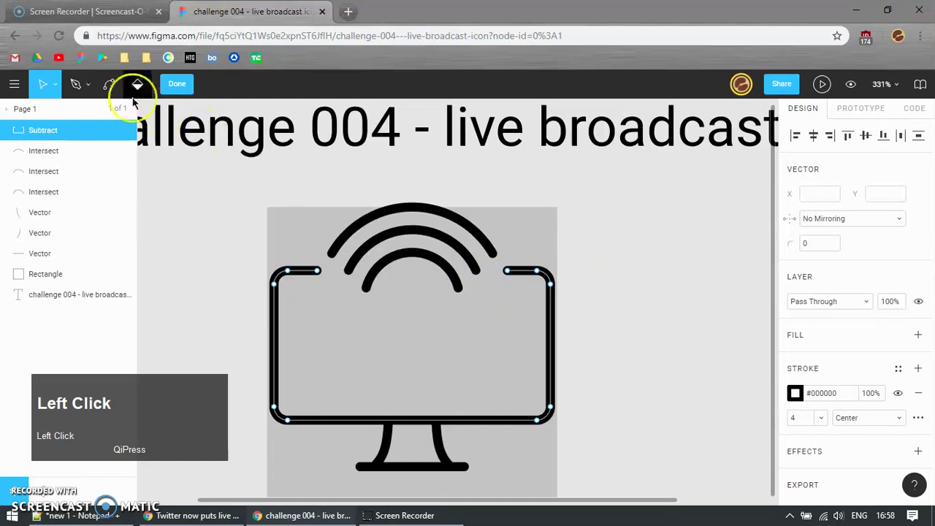
scroll(down, 3)
click(594, 298)
scroll(up, 3)
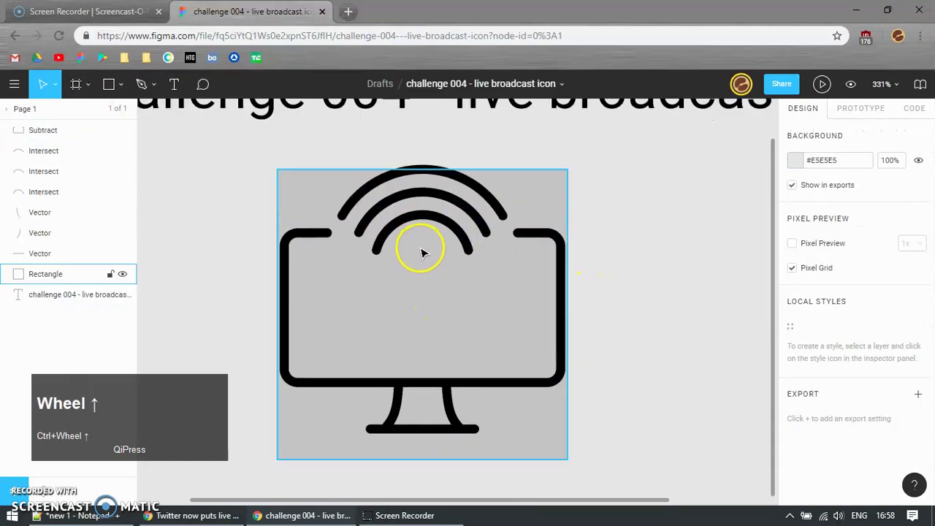
Step: Draw a small black ring below the arcs and a vertical antenna stick down from it
key(e)
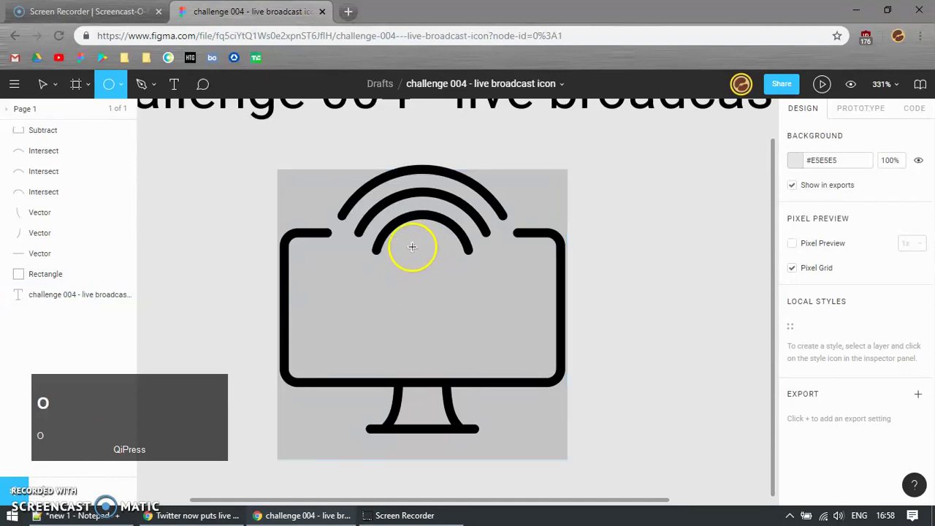
drag(418, 252, 799, 336)
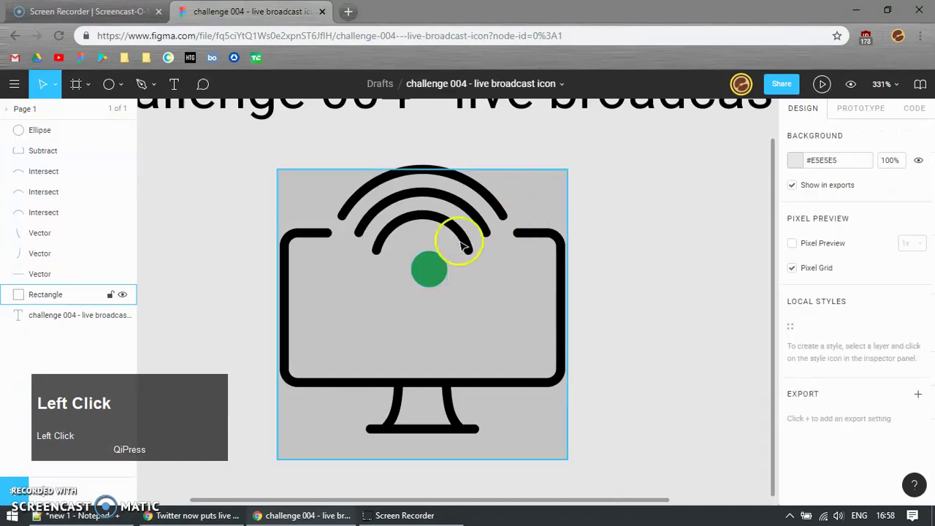
click(538, 199)
click(815, 137)
key(Up)
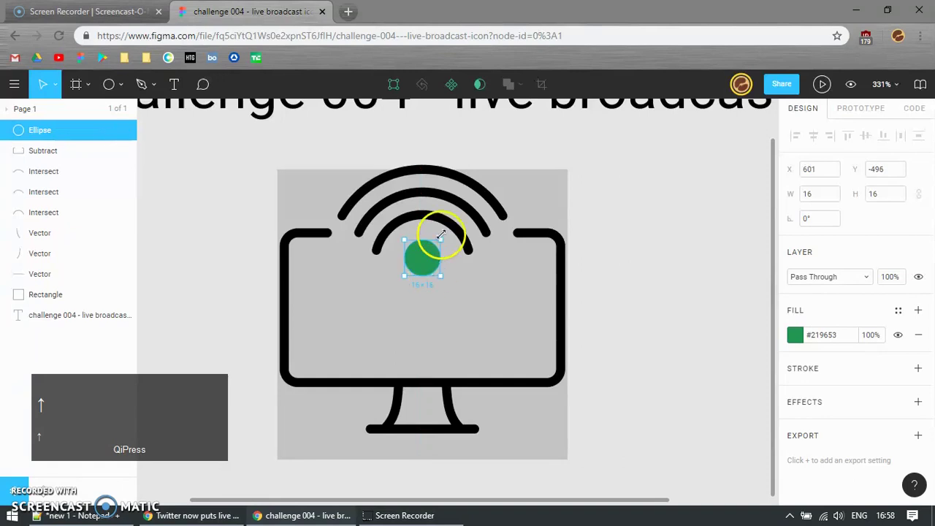
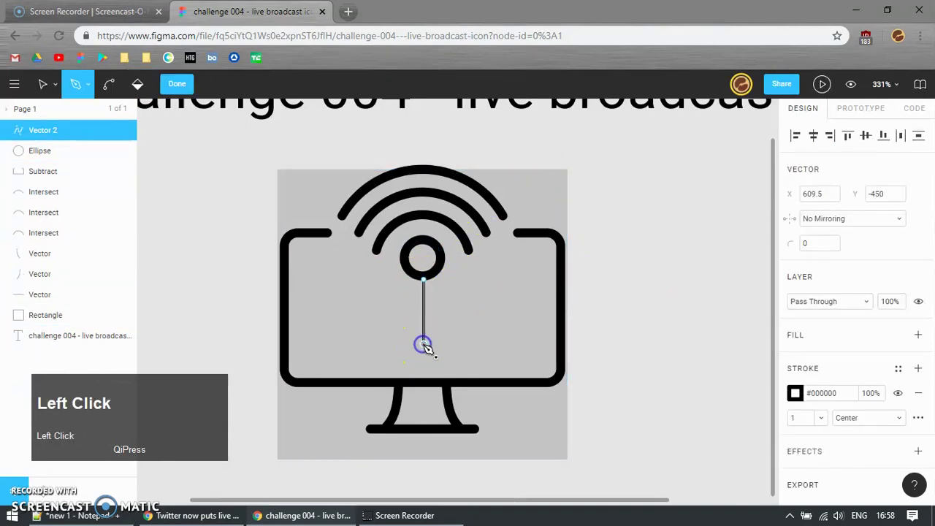
key(Return)
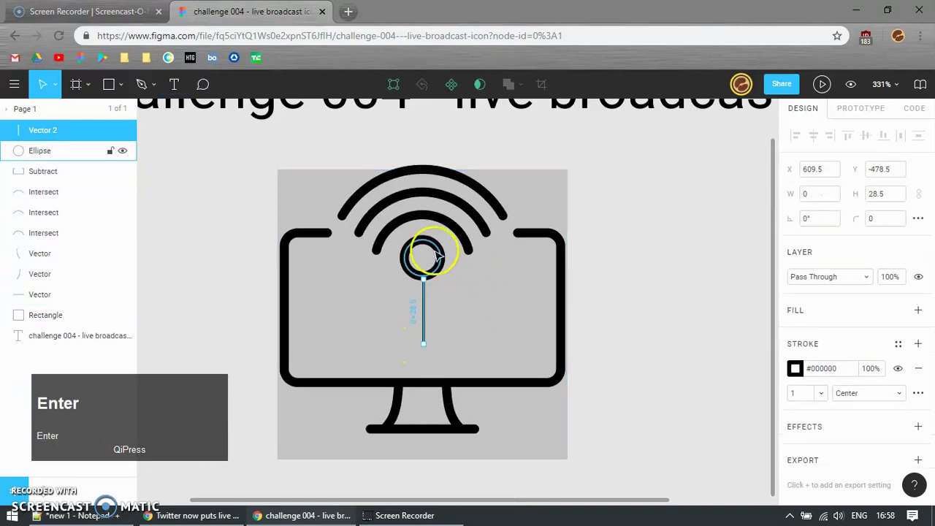
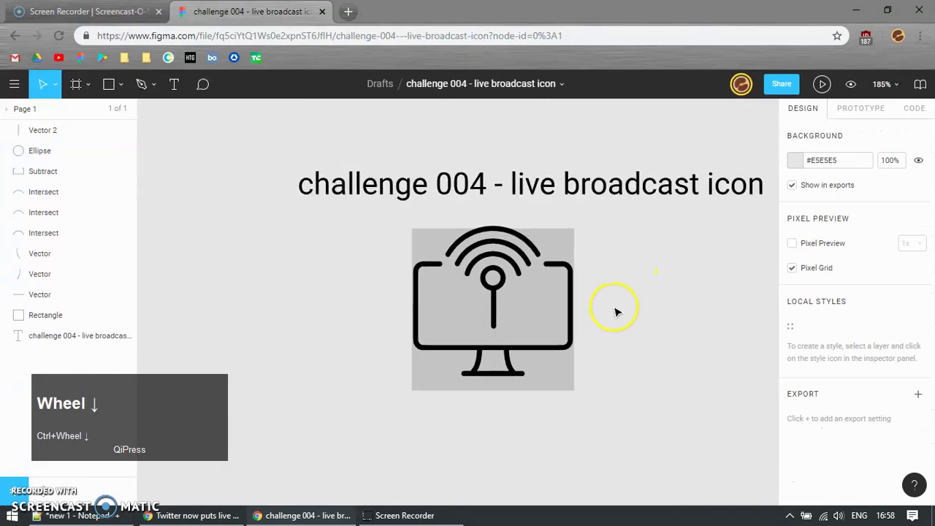
Step: Delete the grey backdrop square behind the icon
click(652, 294)
key(Delete)
click(620, 326)
scroll(down, 3)
click(581, 339)
scroll(up, 3)
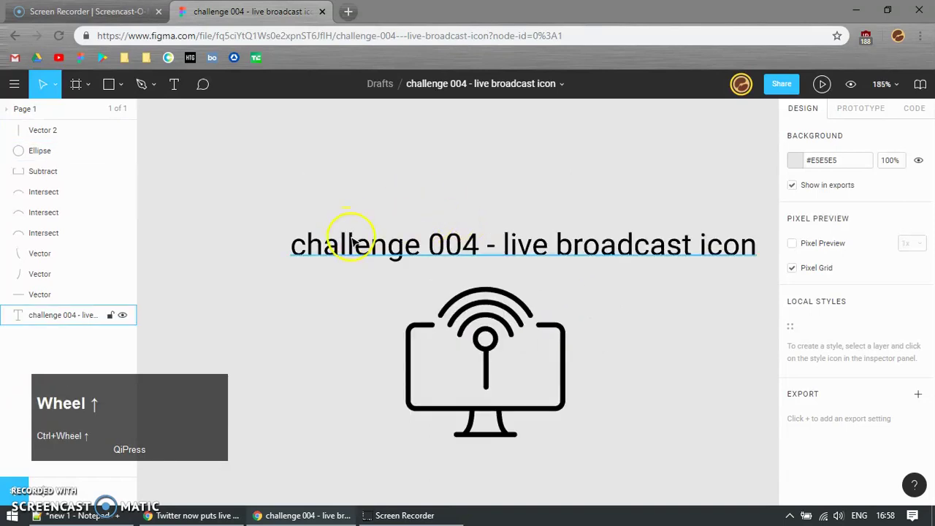
Step: Select the icon and title together, then just the title to recentre it
drag(728, 425, 522, 317)
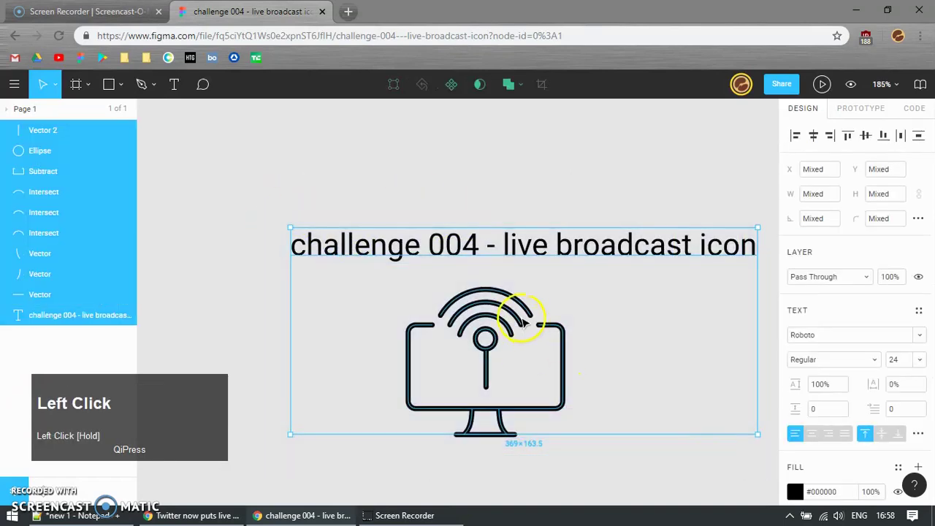
click(491, 259)
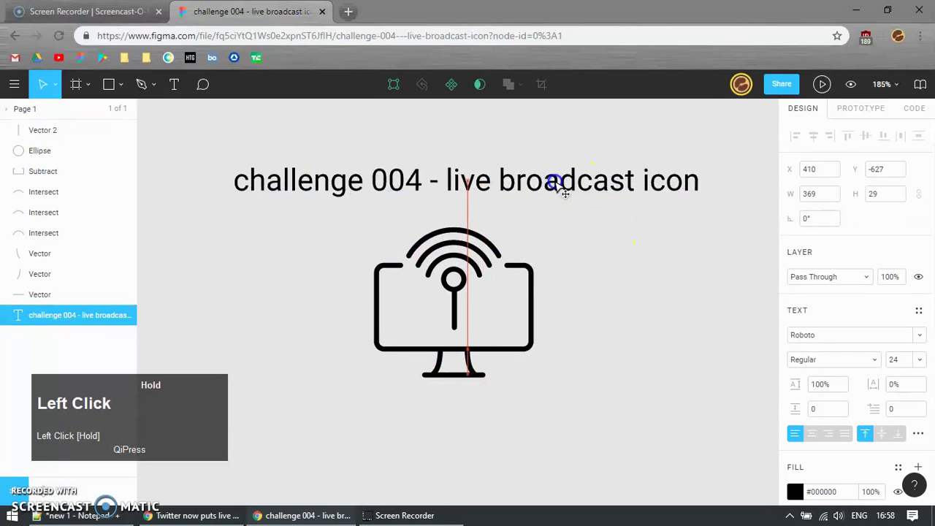